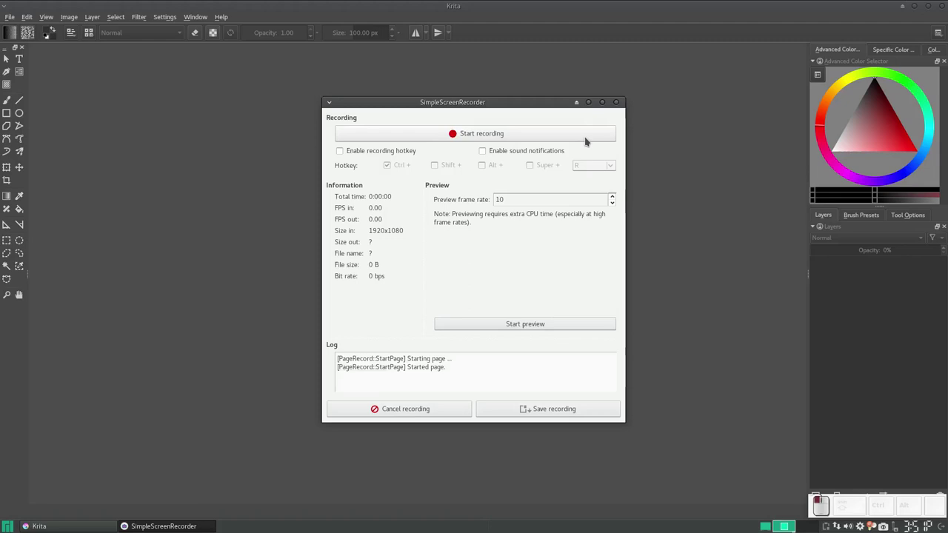
Start capturing the screen with SimpleScreenRecorder
click(589, 102)
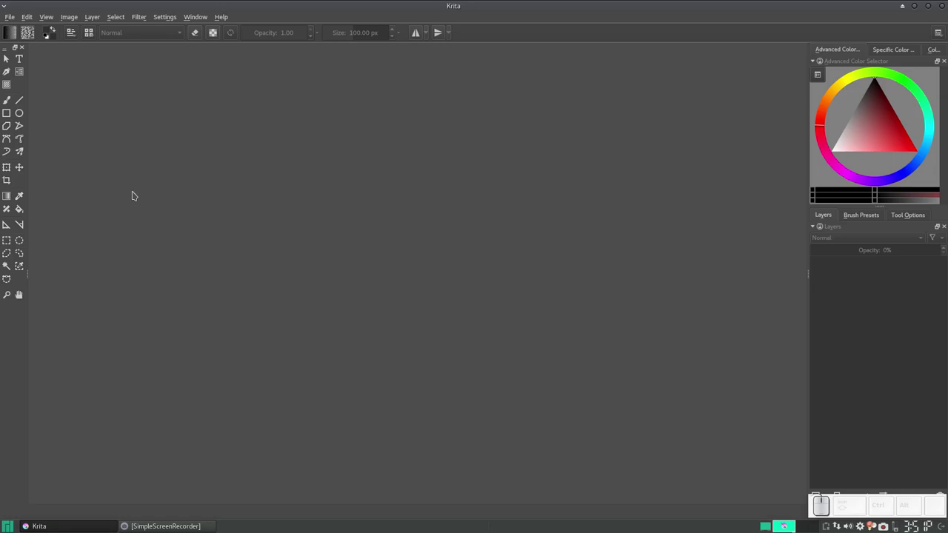
Open rays from center.png from the Pictures folder via File > Open
click(14, 21)
drag(34, 47, 369, 191)
click(353, 188)
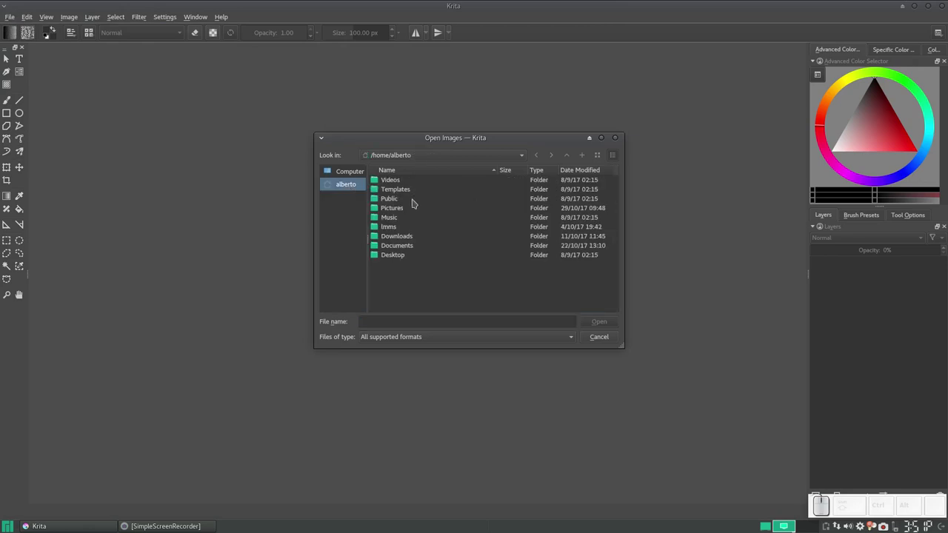
click(411, 211)
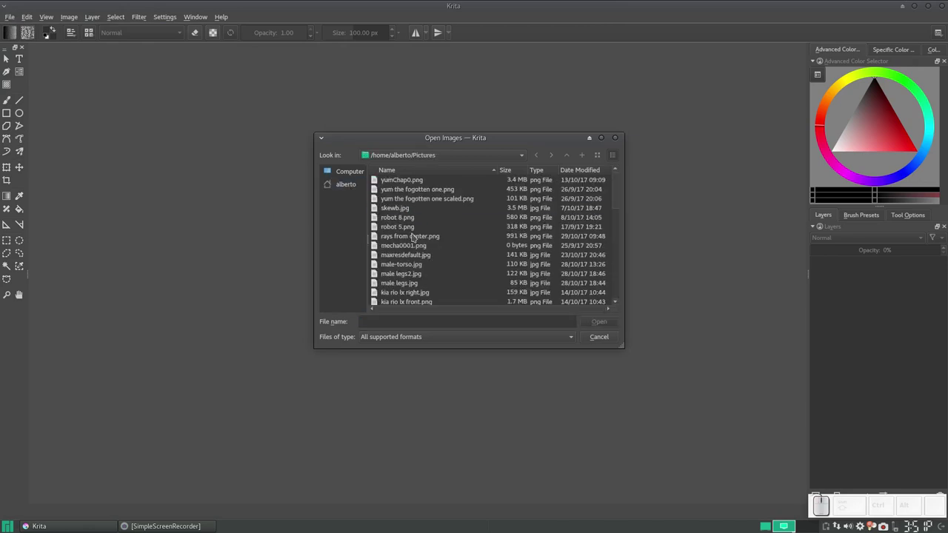
drag(417, 240, 412, 243)
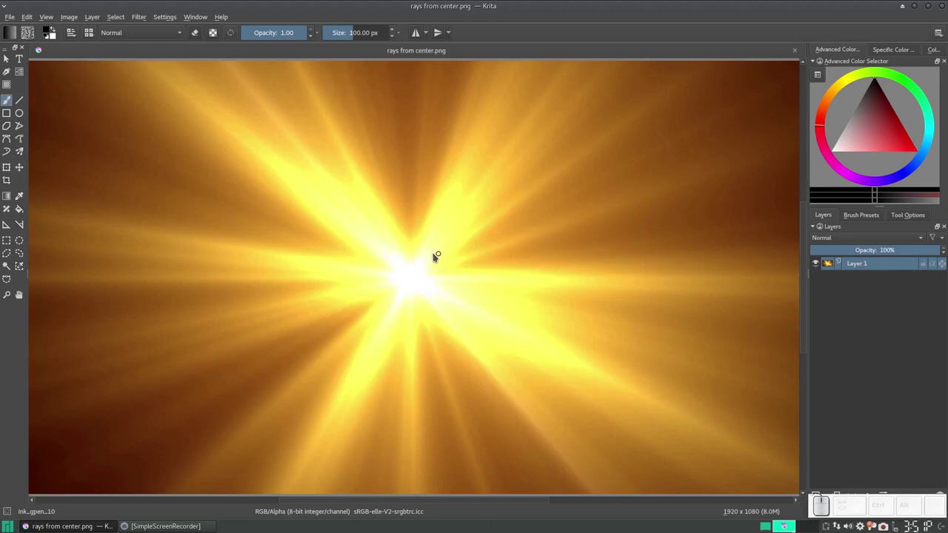
Zoom out to fit the whole rays image in the window and adjust the docker panels
scroll(down, 3)
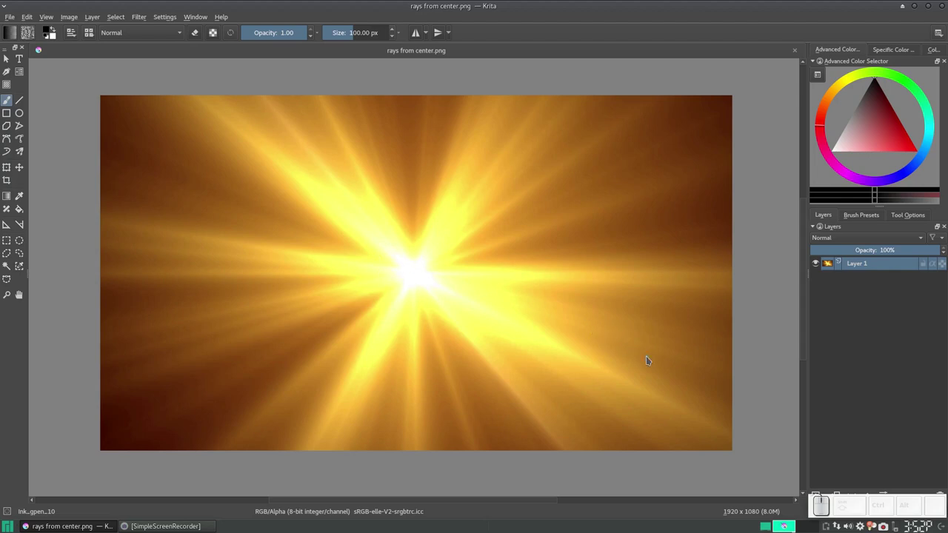
drag(890, 513, 891, 18)
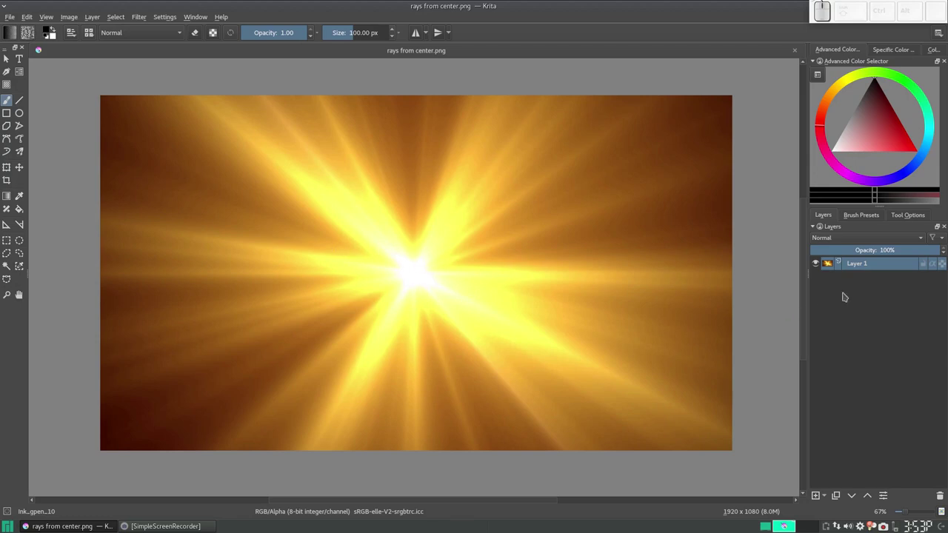
click(863, 268)
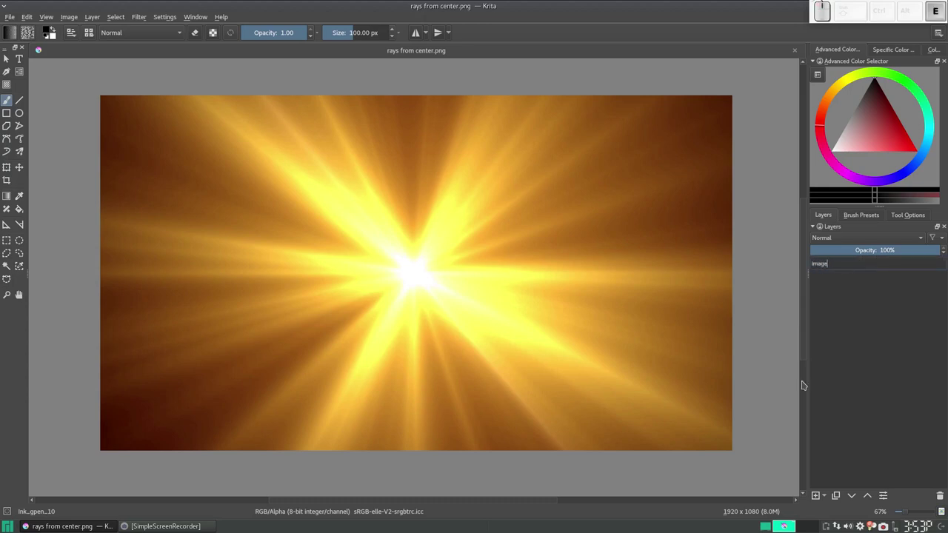
key(space)
key(Return)
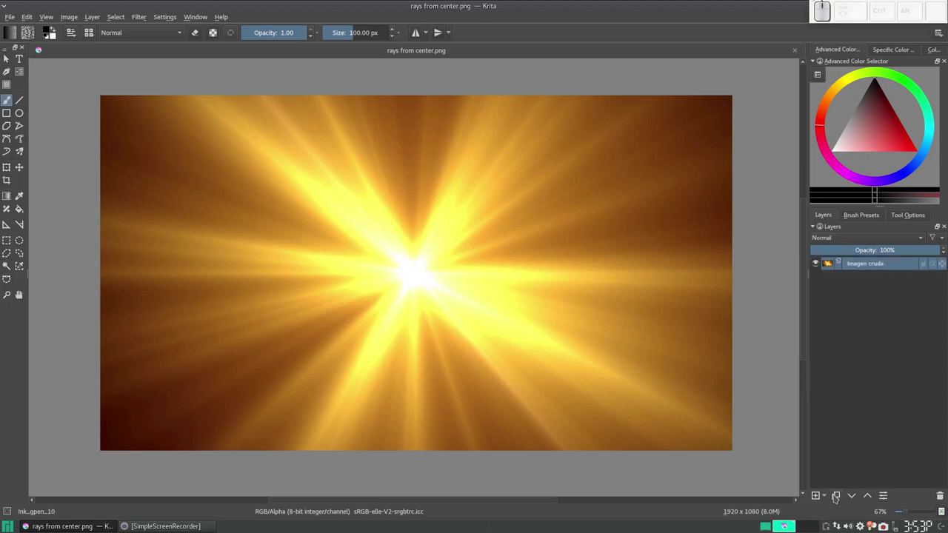
click(839, 501)
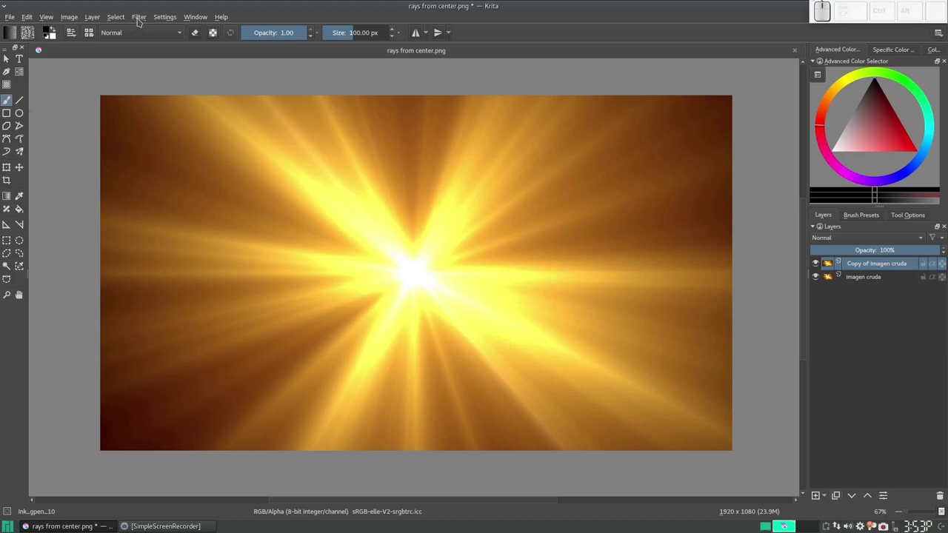
Pixelize the rays image into 25 by 25 pixel blocks with the Artistic > Pixelize filter
click(142, 22)
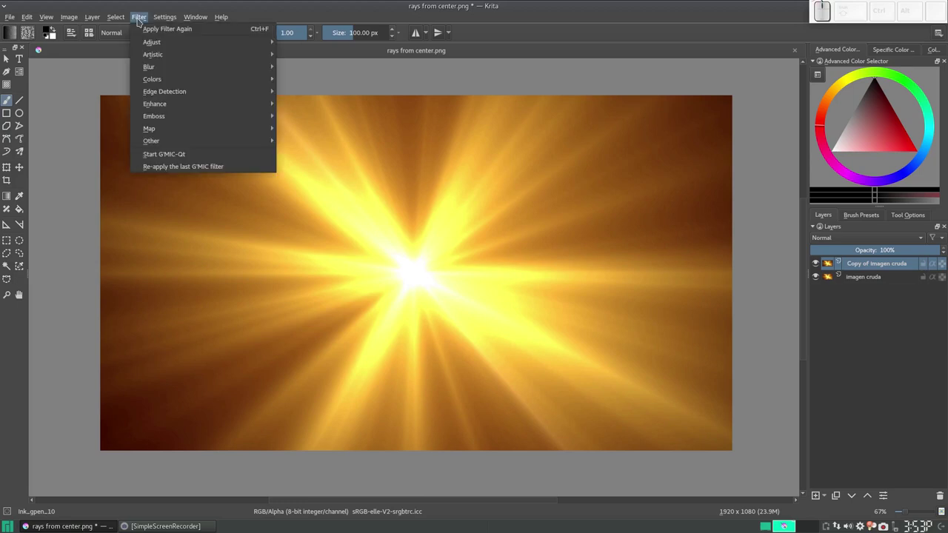
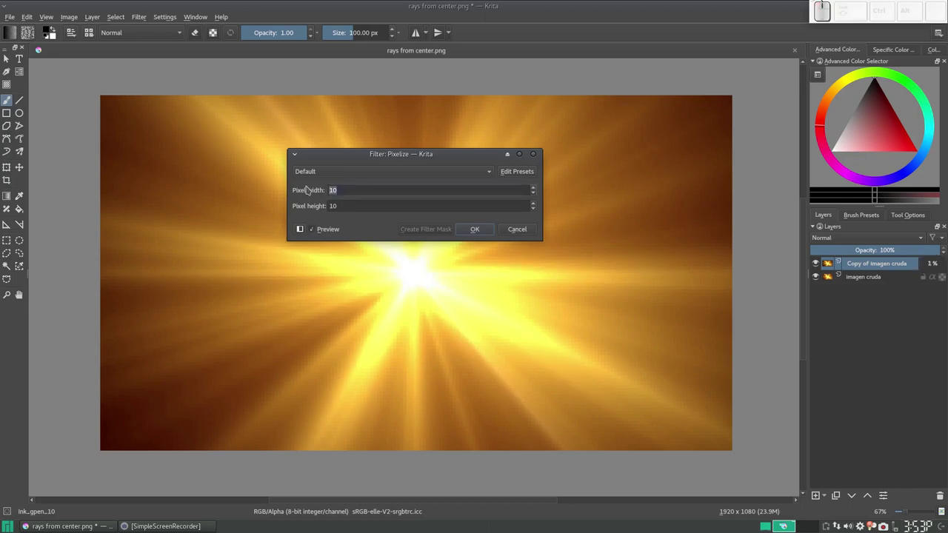
key(2)
key(5)
key(Tab)
key(KP_2)
key(KP_5)
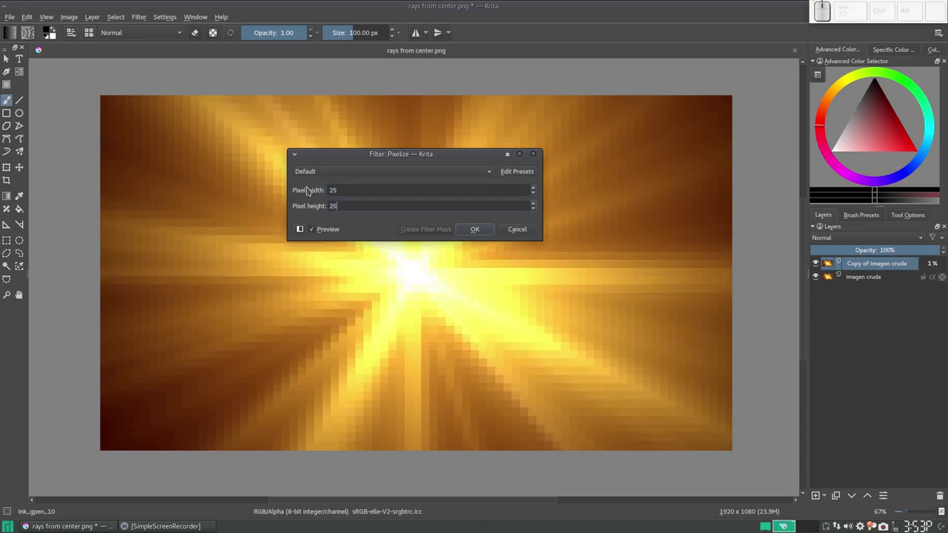
click(481, 234)
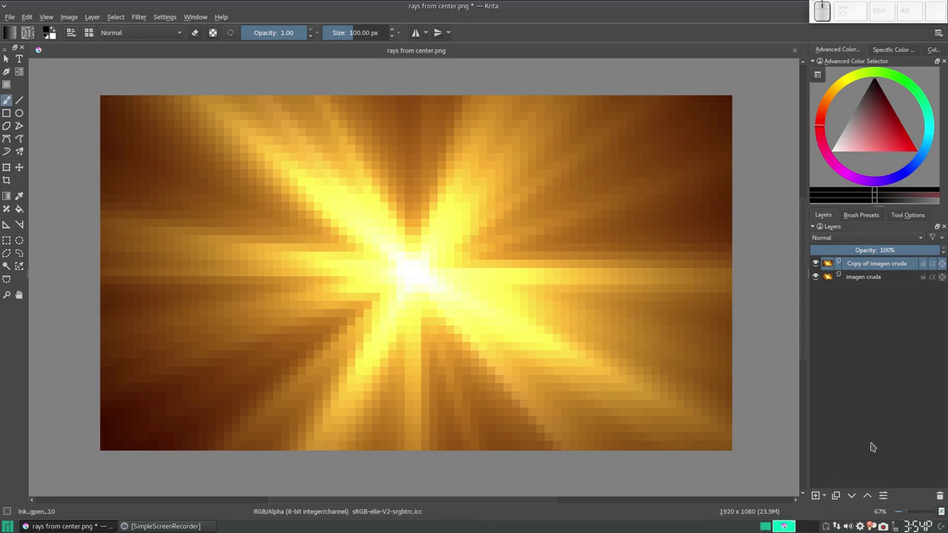
click(879, 271)
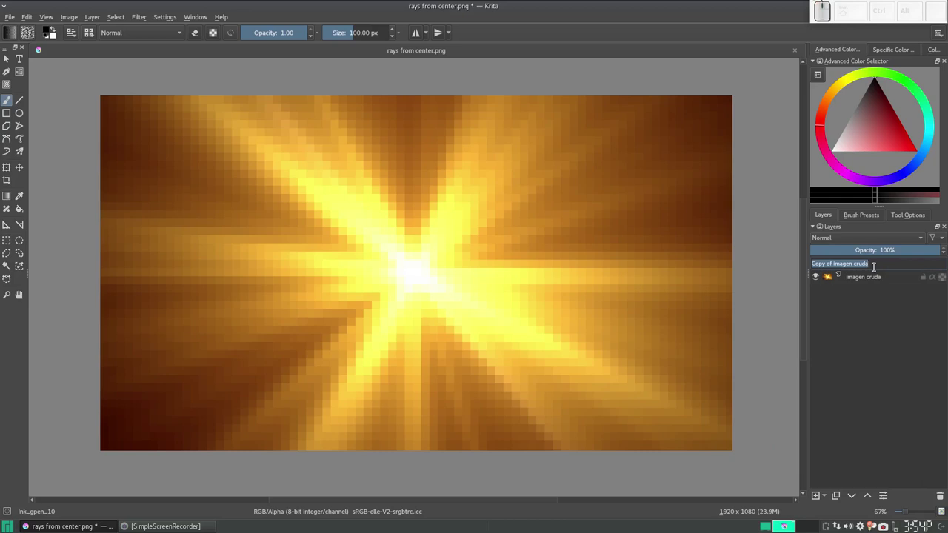
key(Return)
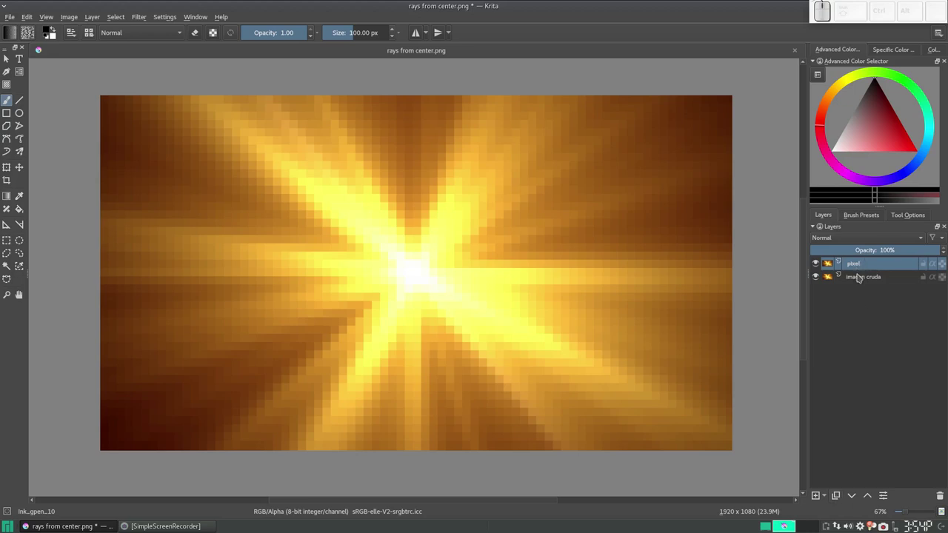
Try emboss variants, undoing each, then emboss the pixelized image in all directions
click(841, 498)
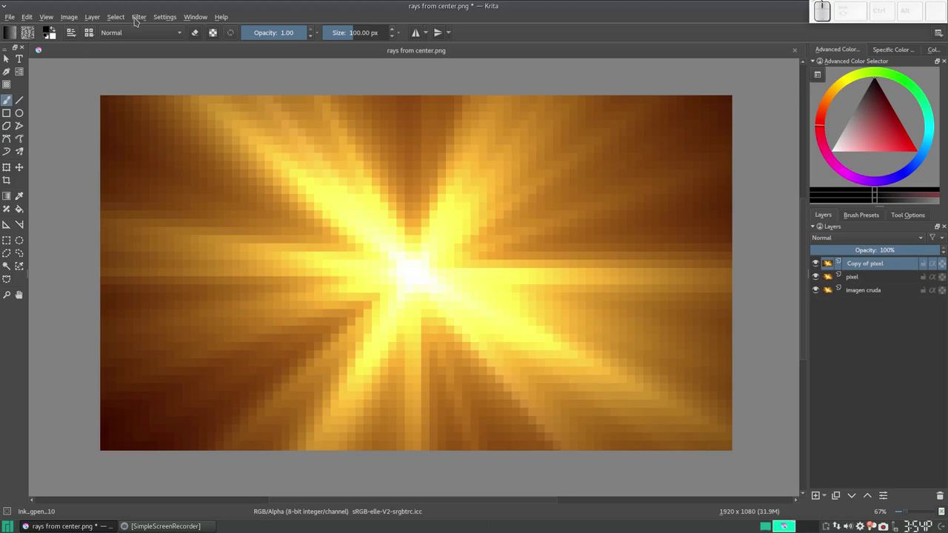
click(140, 22)
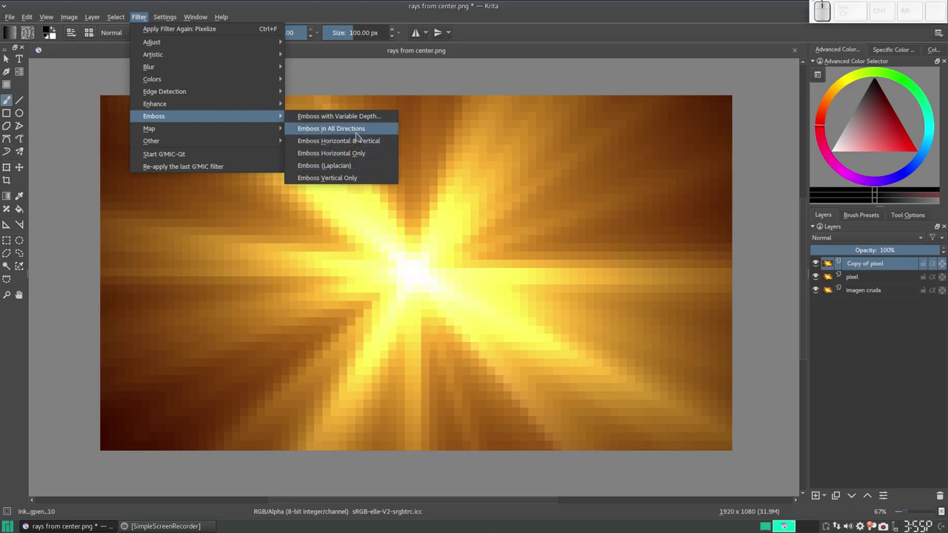
click(361, 135)
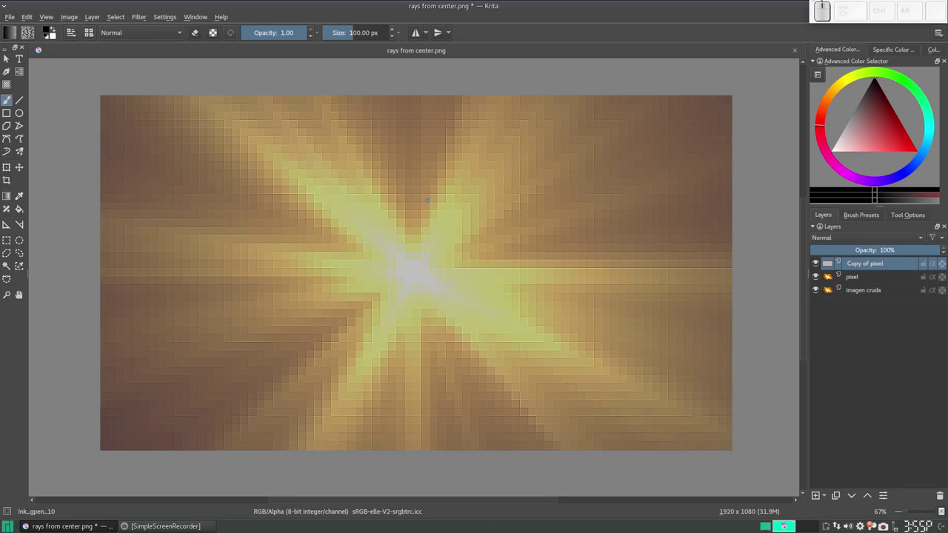
key(ctrl+z)
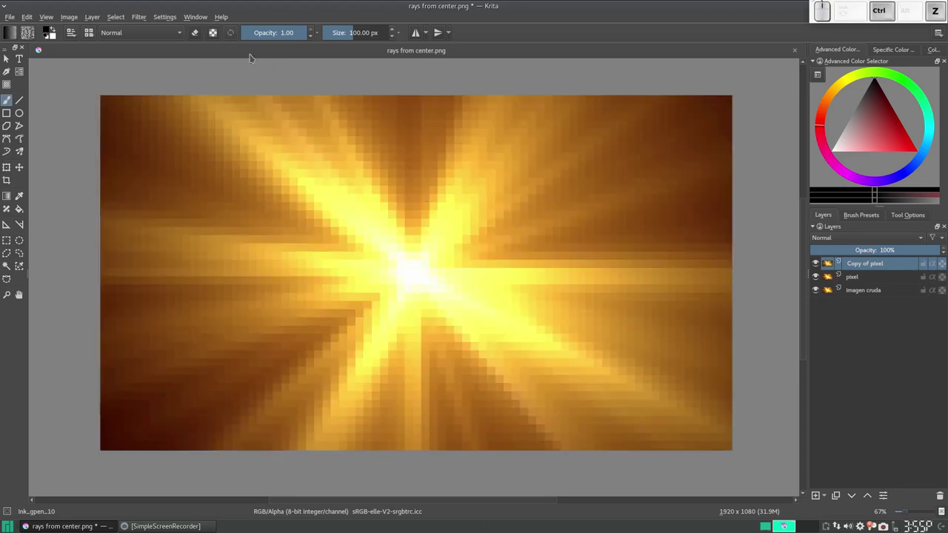
click(146, 20)
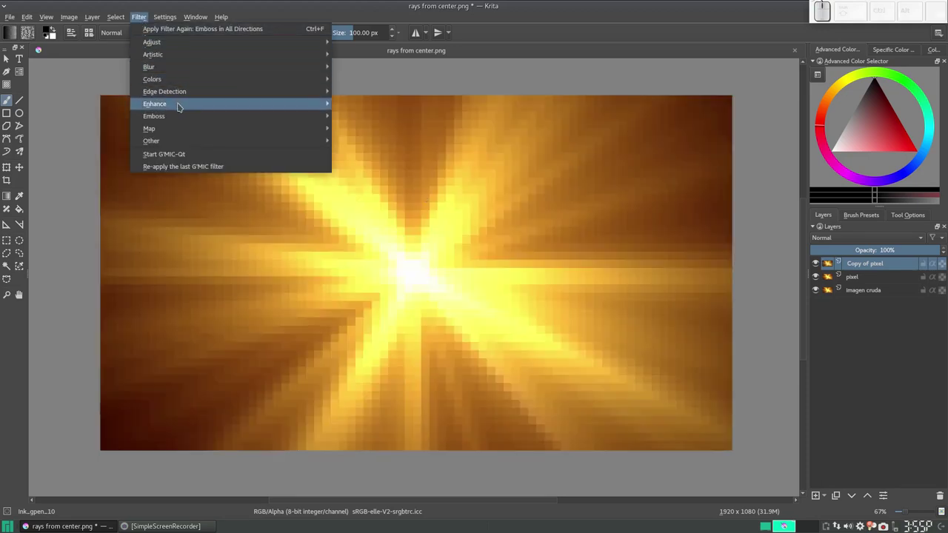
click(401, 166)
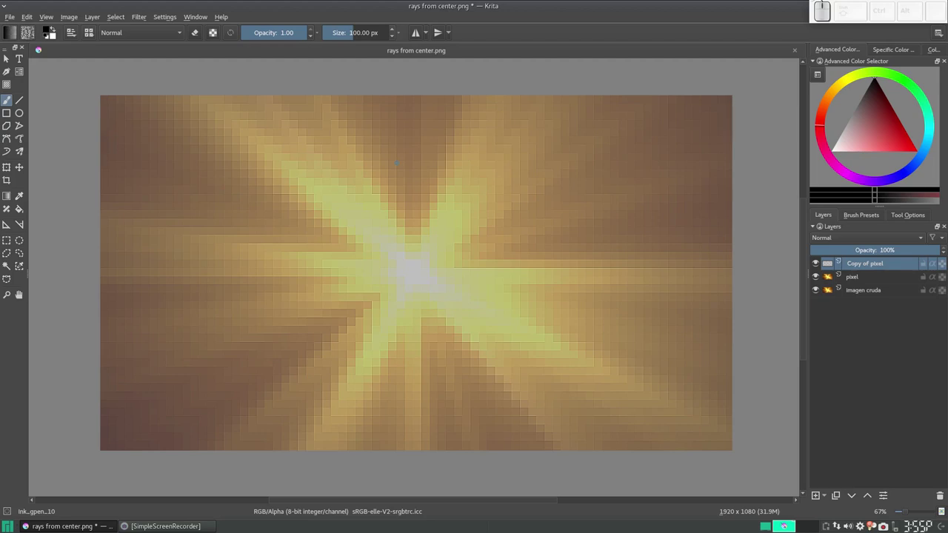
key(ctrl+z)
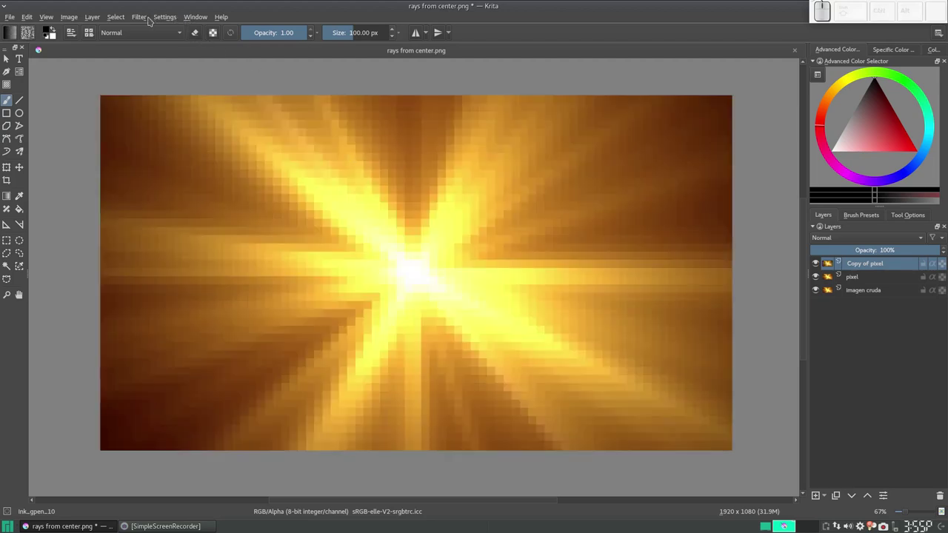
click(146, 20)
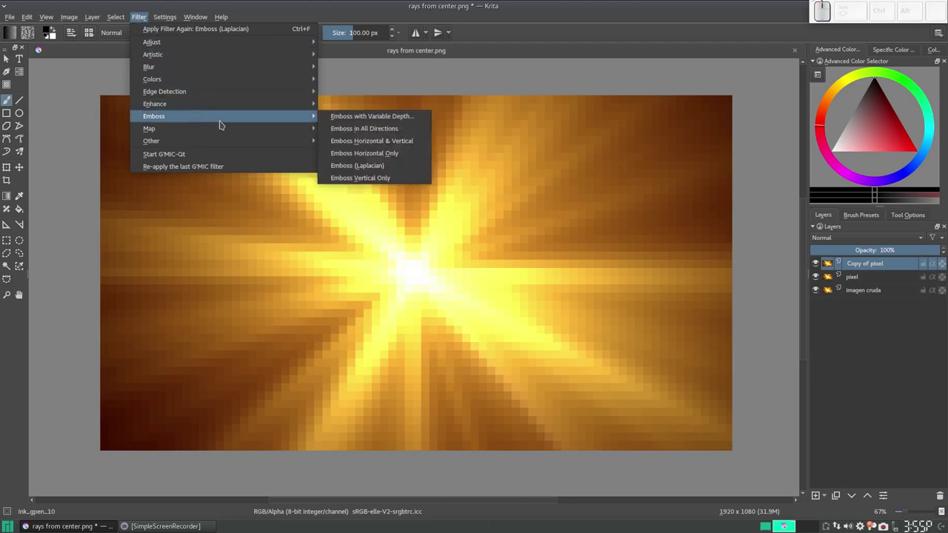
click(413, 134)
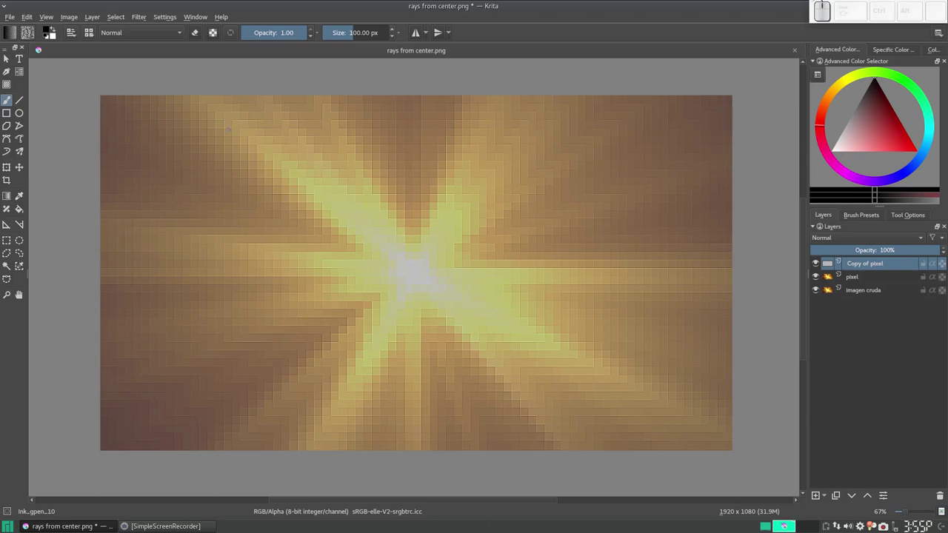
In the Phong bump map filter, untick Use Normalmap and pick the heightmap channel
click(142, 20)
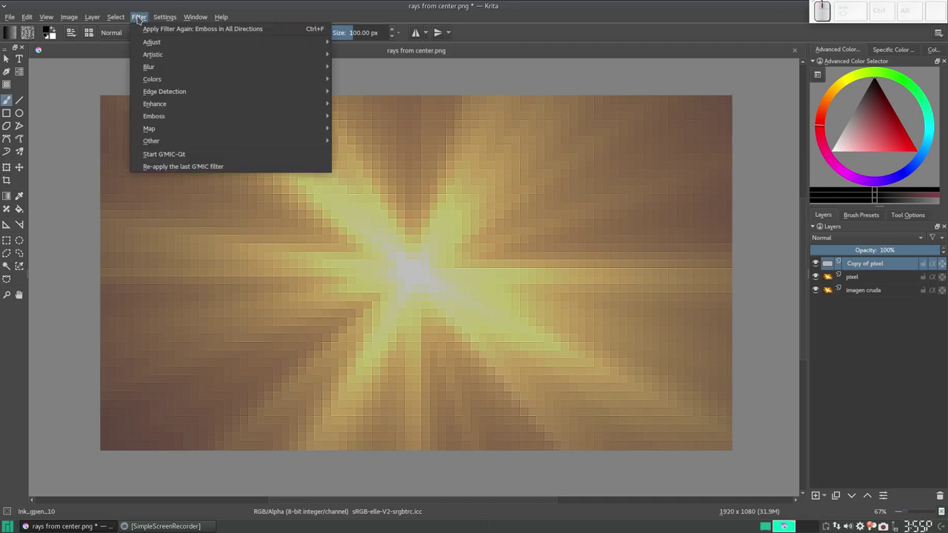
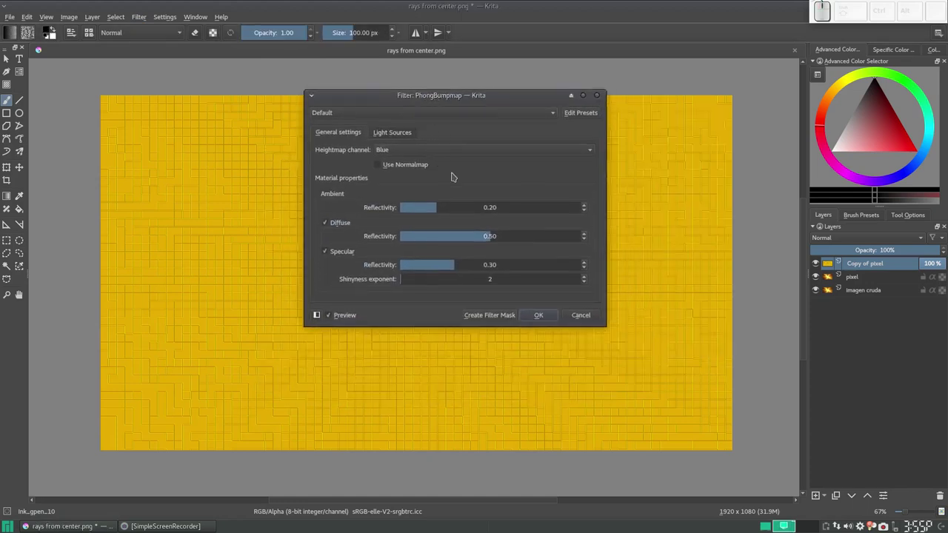
drag(425, 99, 495, 176)
click(480, 162)
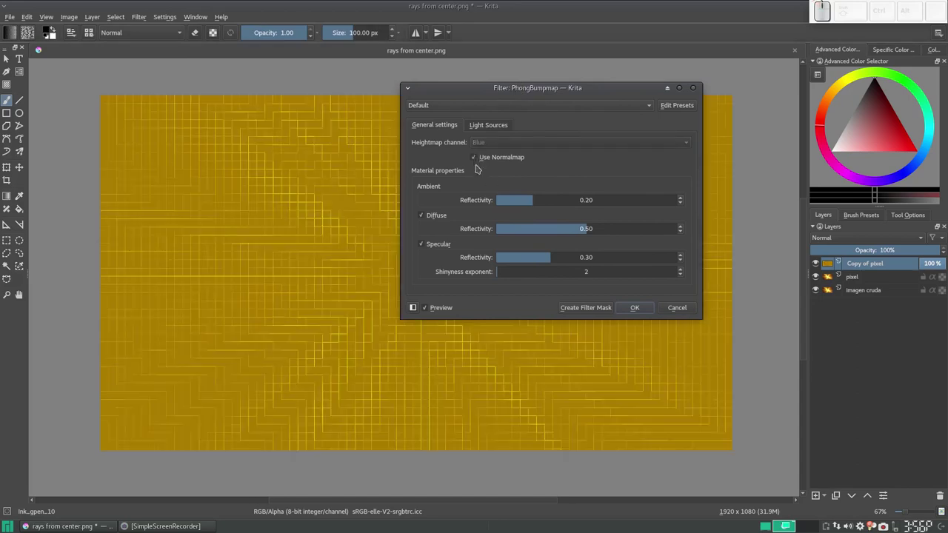
click(479, 159)
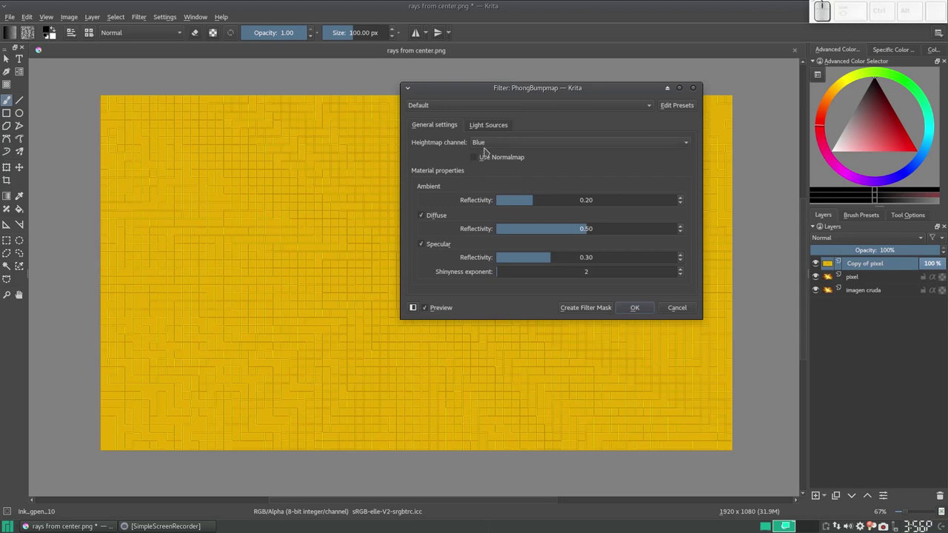
click(496, 146)
click(498, 160)
click(499, 145)
click(499, 138)
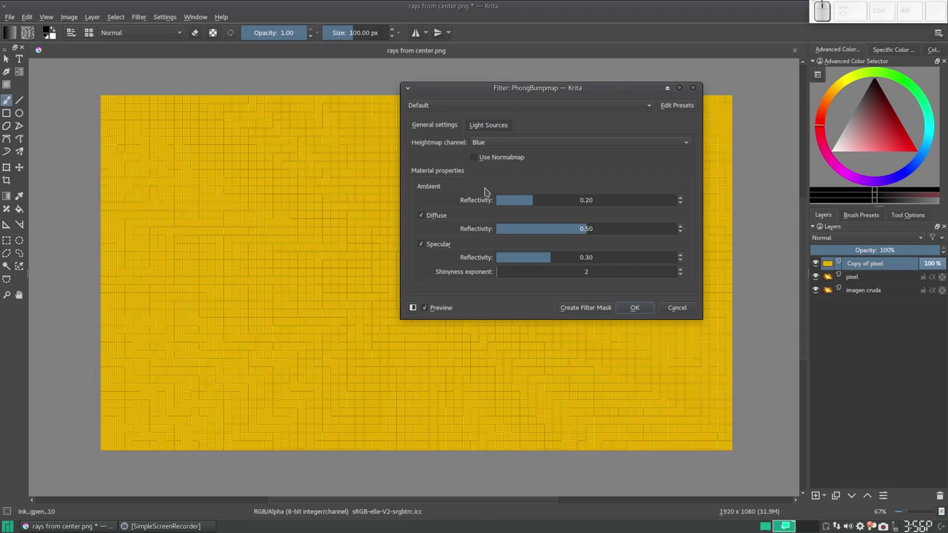
Set Light Source 1 azimuth to 90° on the Light Sources tab
click(484, 129)
drag(511, 181, 507, 169)
drag(507, 167, 535, 164)
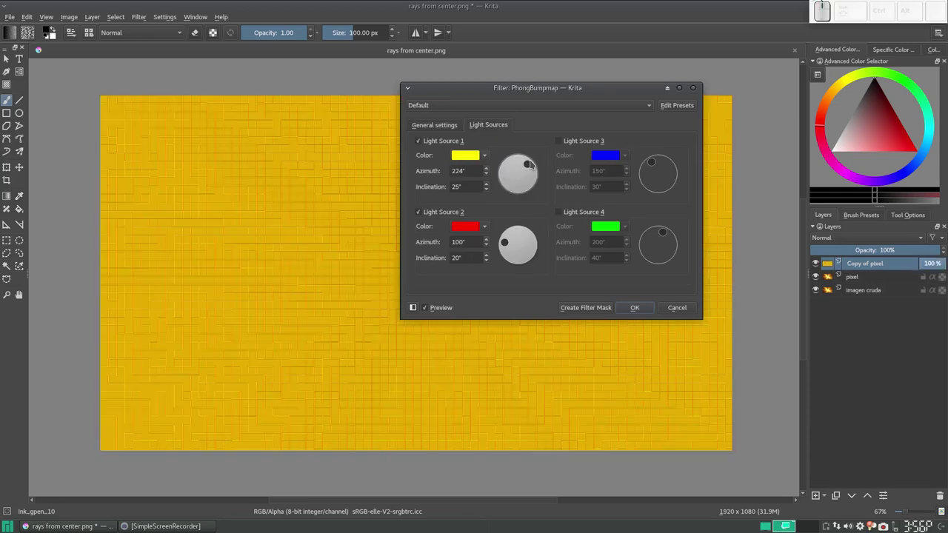
click(535, 164)
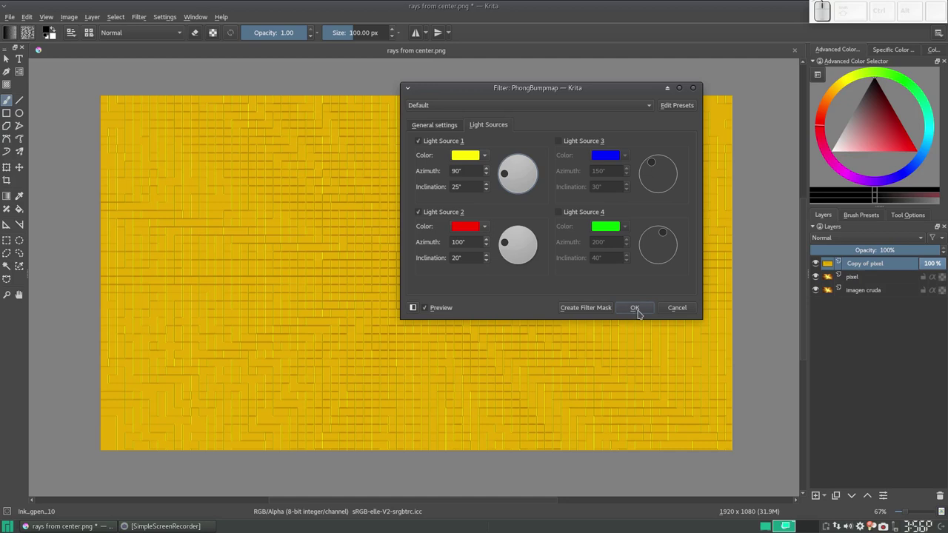
Apply the bump map and step through history until the tiled relief sits over the orange rays
click(643, 314)
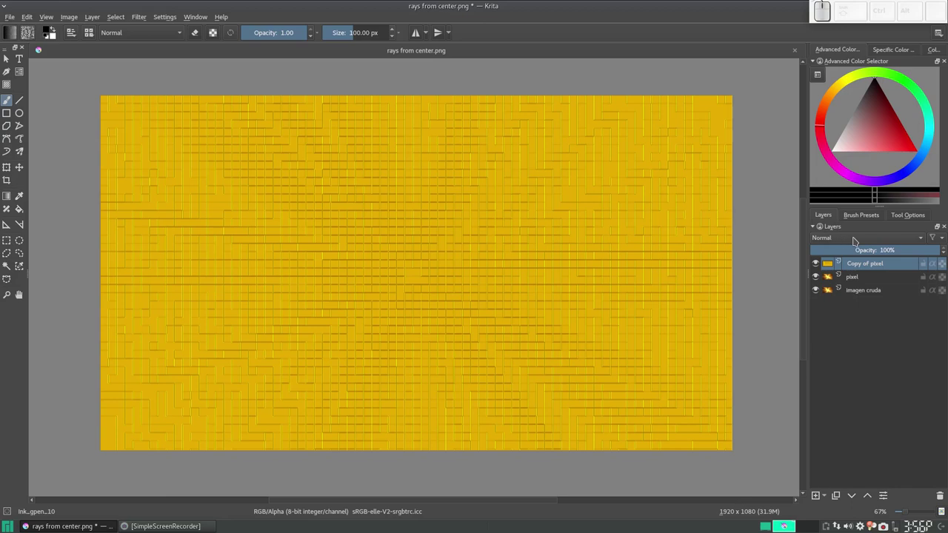
click(858, 241)
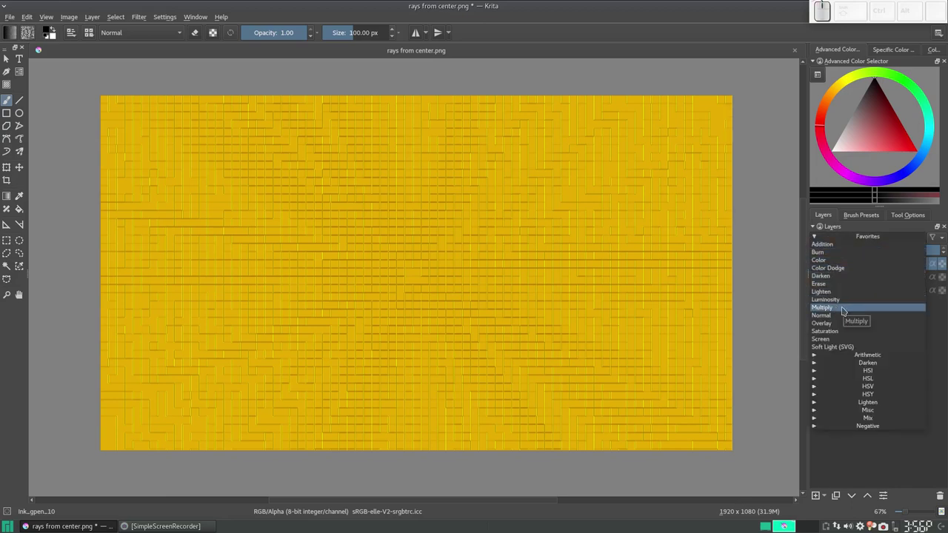
click(847, 310)
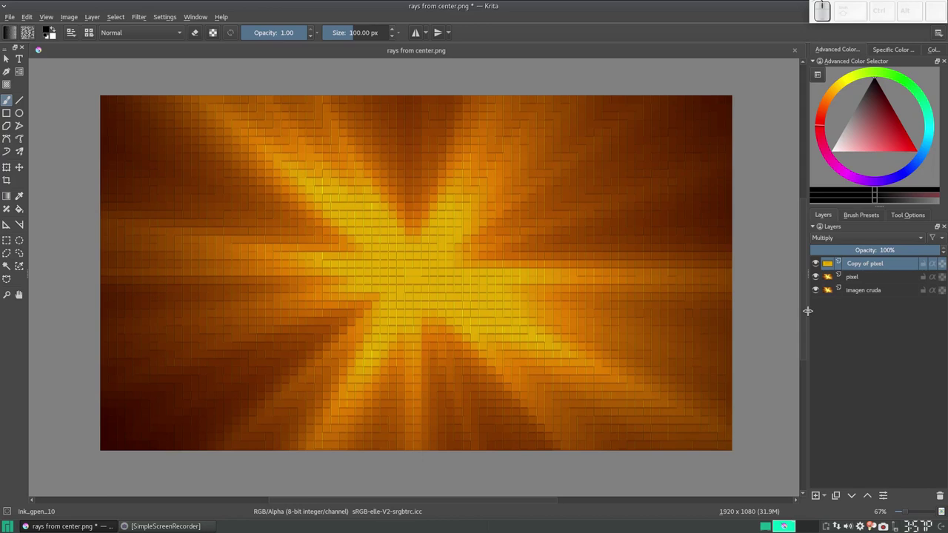
drag(937, 255, 874, 252)
click(874, 253)
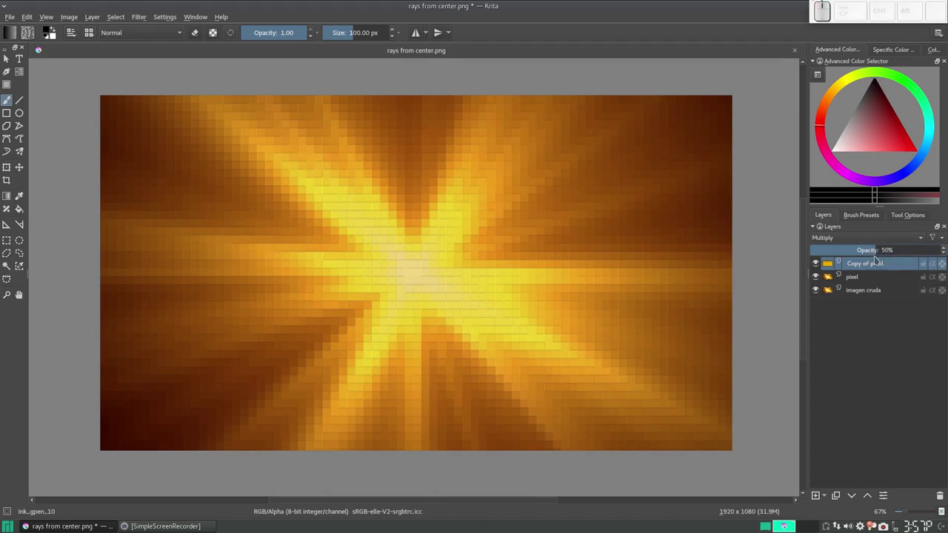
drag(880, 257, 887, 195)
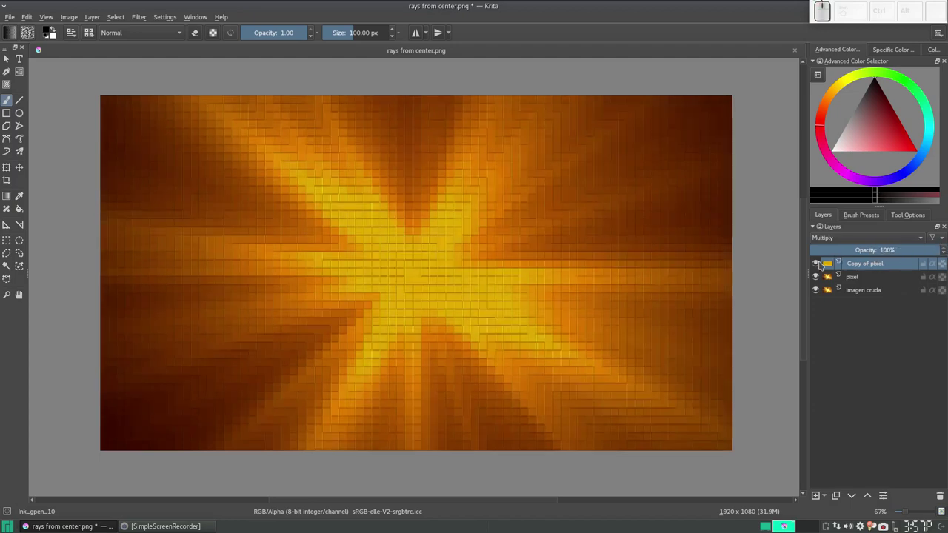
click(822, 267)
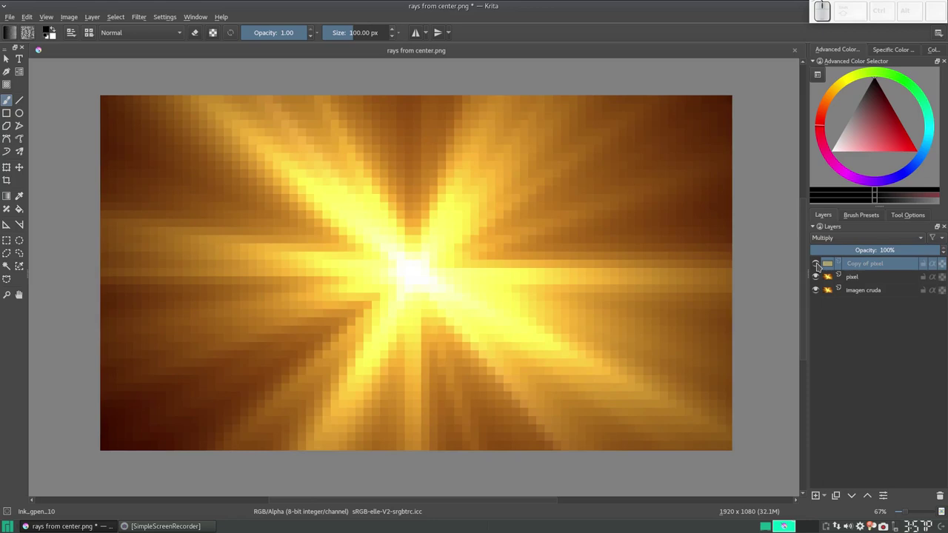
click(822, 267)
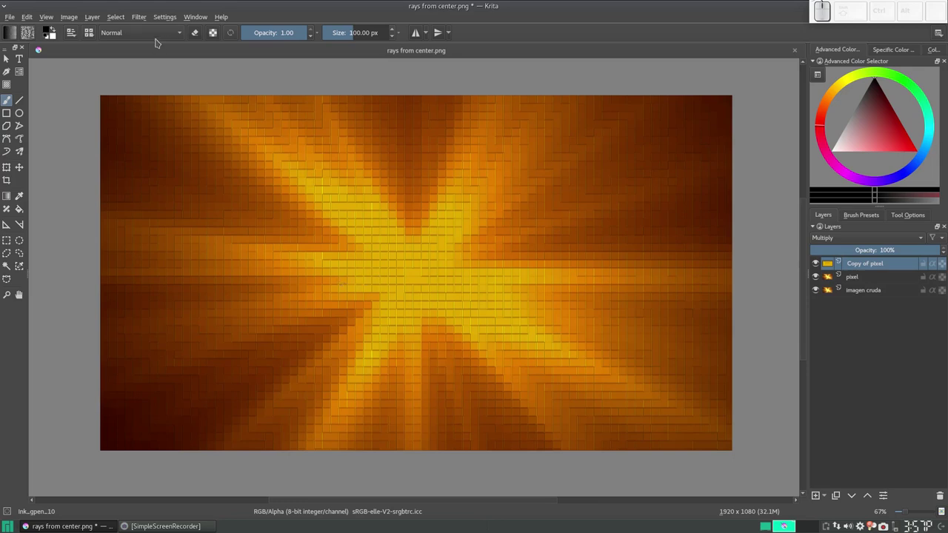
Raise the Brightness/Contrast curve so the pixelized rays' centre glows almost white
click(164, 17)
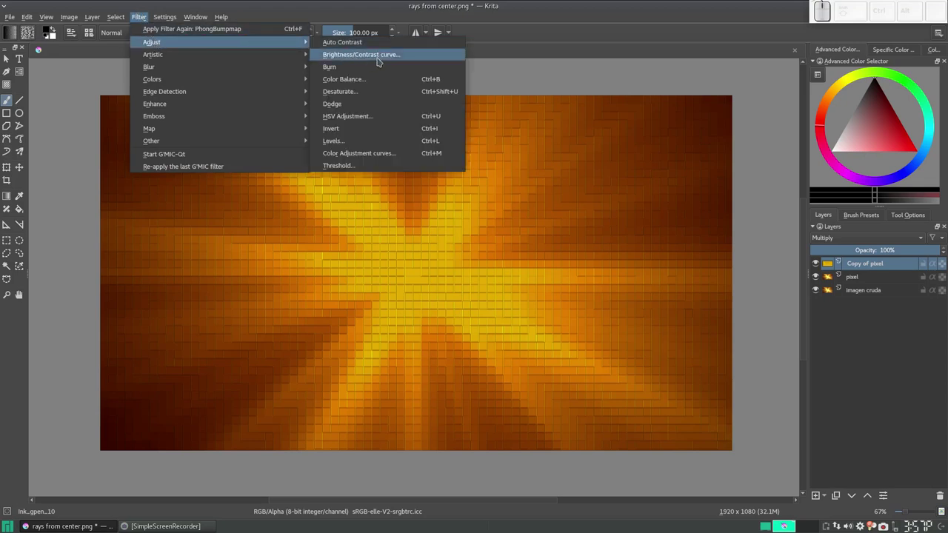
click(381, 61)
drag(396, 181, 551, 238)
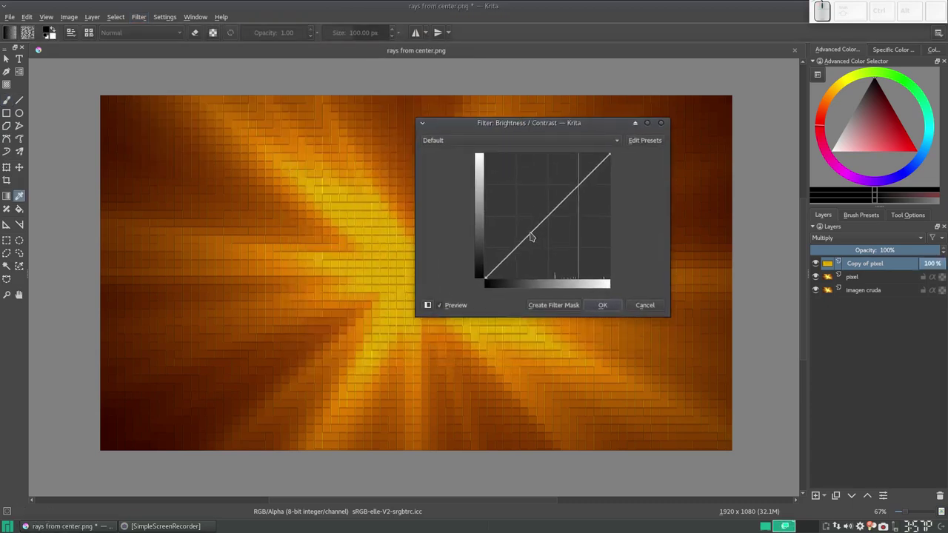
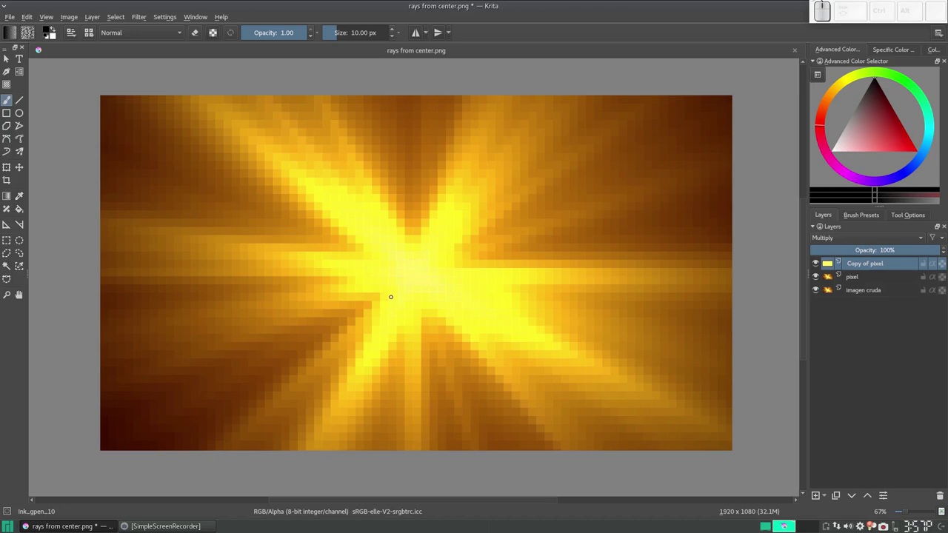
Undo the brightness change and step through history to the darker bump-mapped tile version
key(ctrl+z)
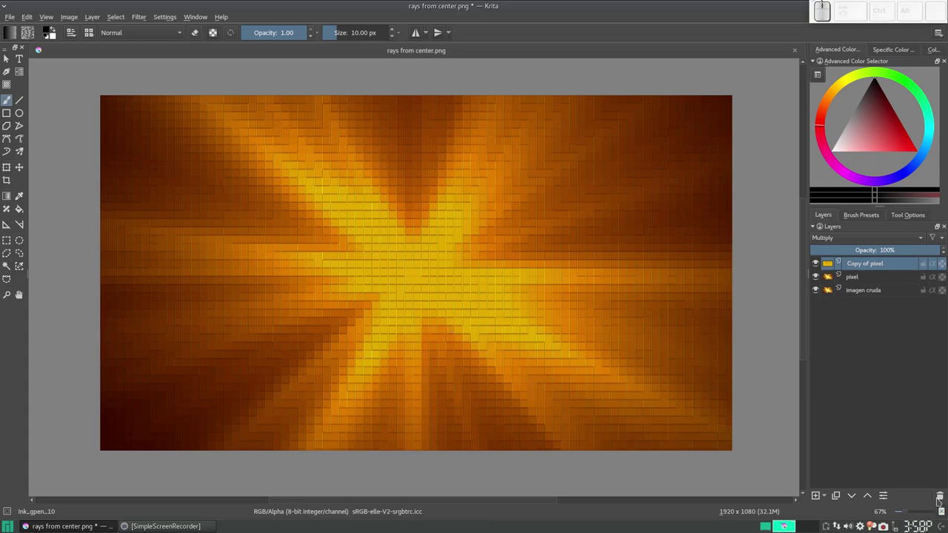
click(843, 501)
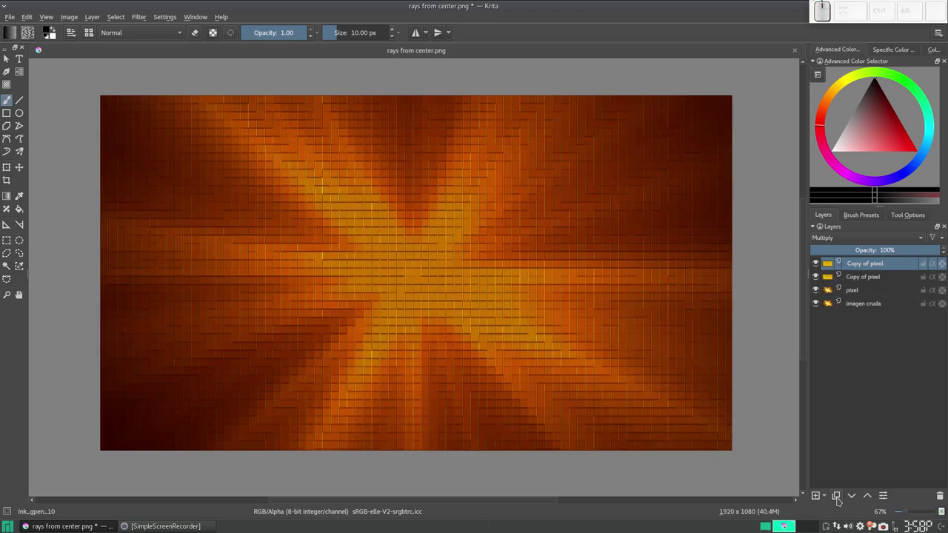
key(ctrl+z)
click(860, 281)
click(818, 266)
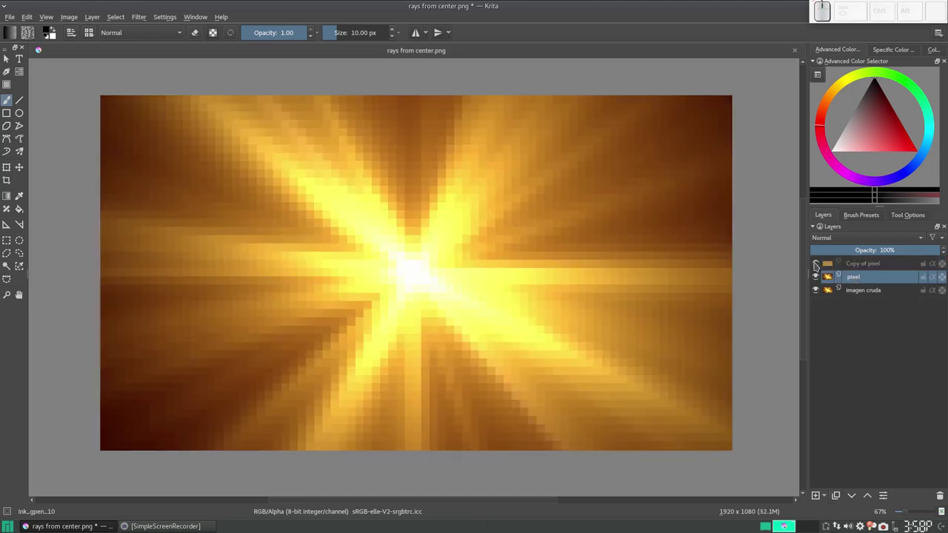
click(841, 498)
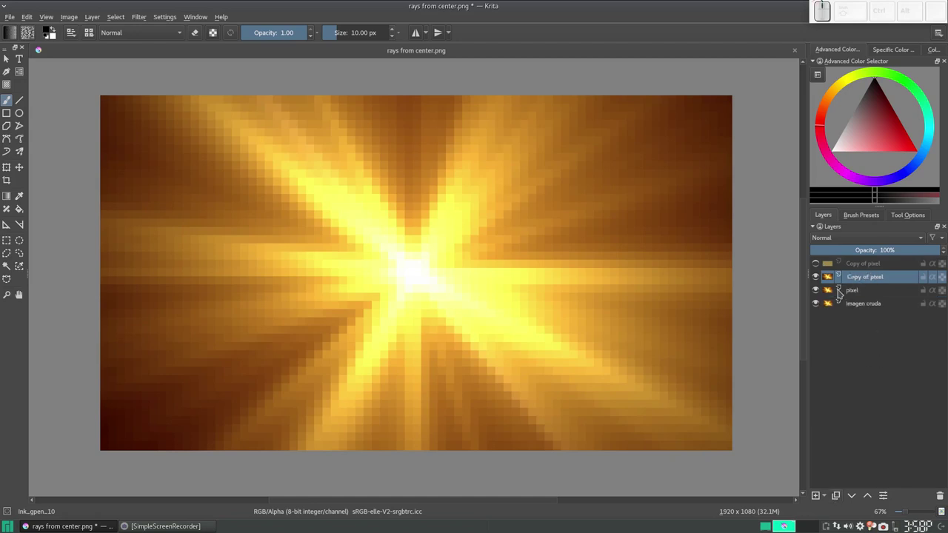
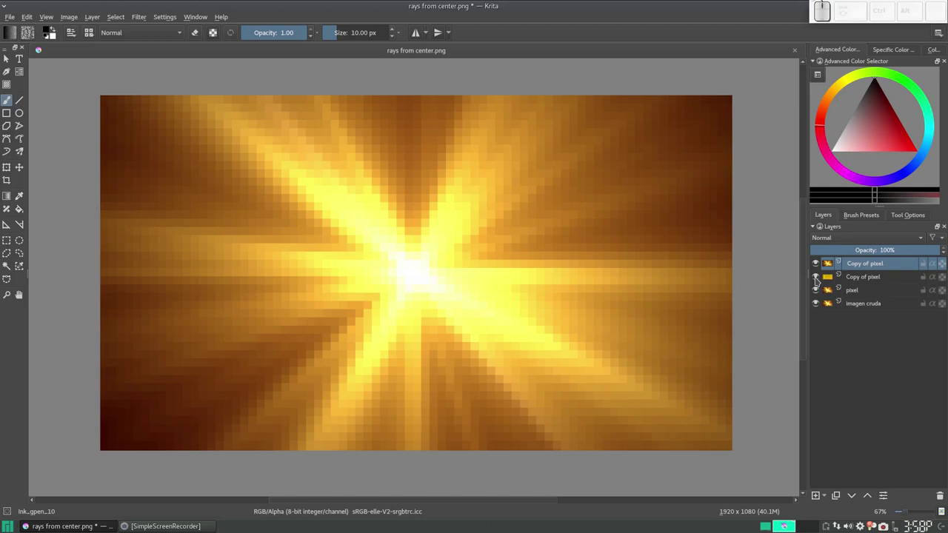
click(861, 243)
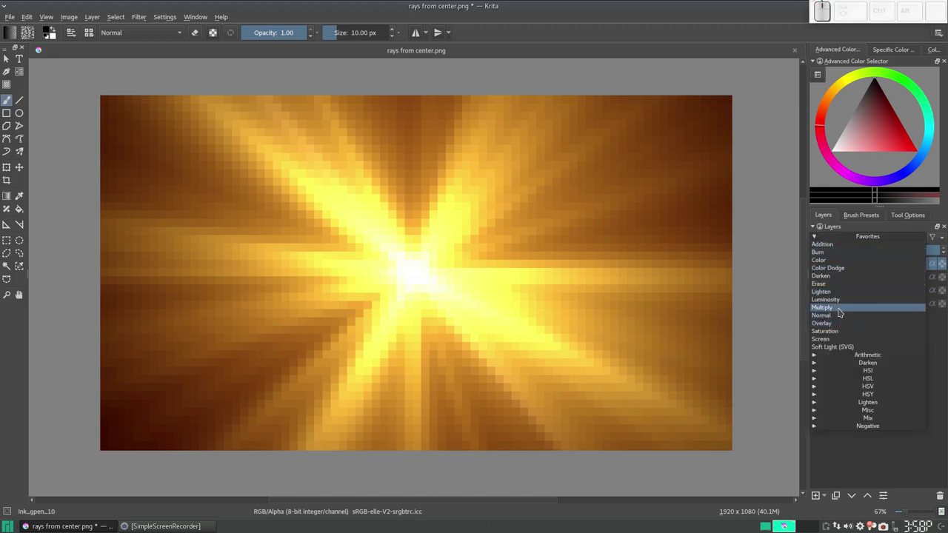
click(844, 312)
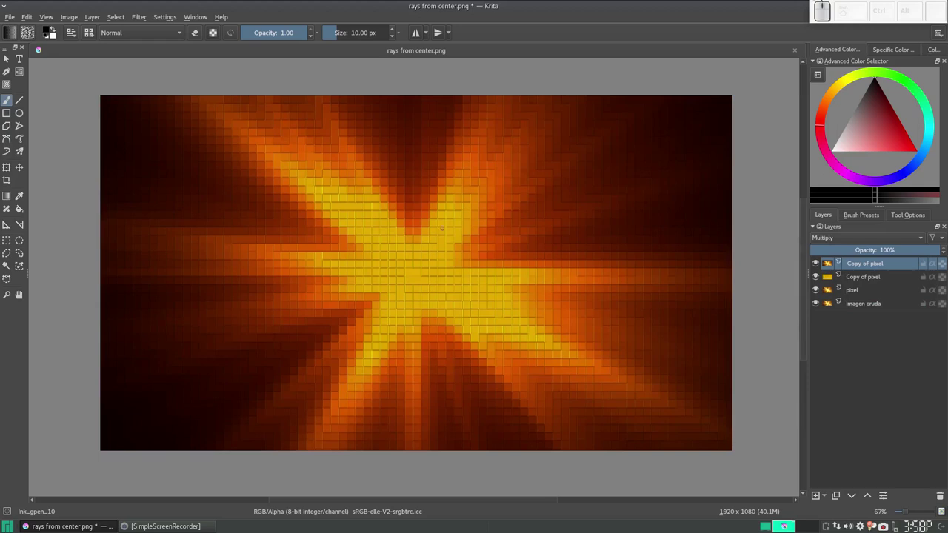
Reopen the Brightness/Contrast curve filter and discard it, keeping the dark-edged tiled burst
click(144, 18)
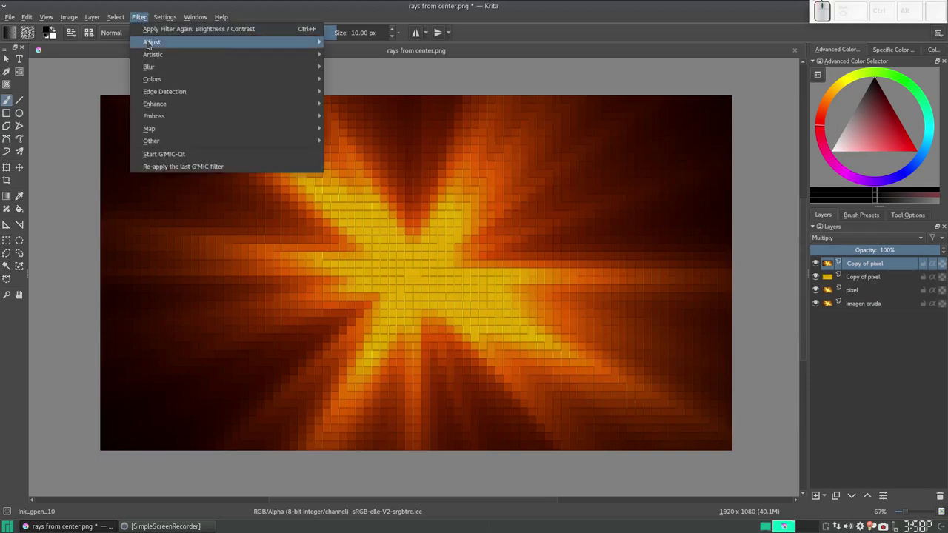
click(401, 54)
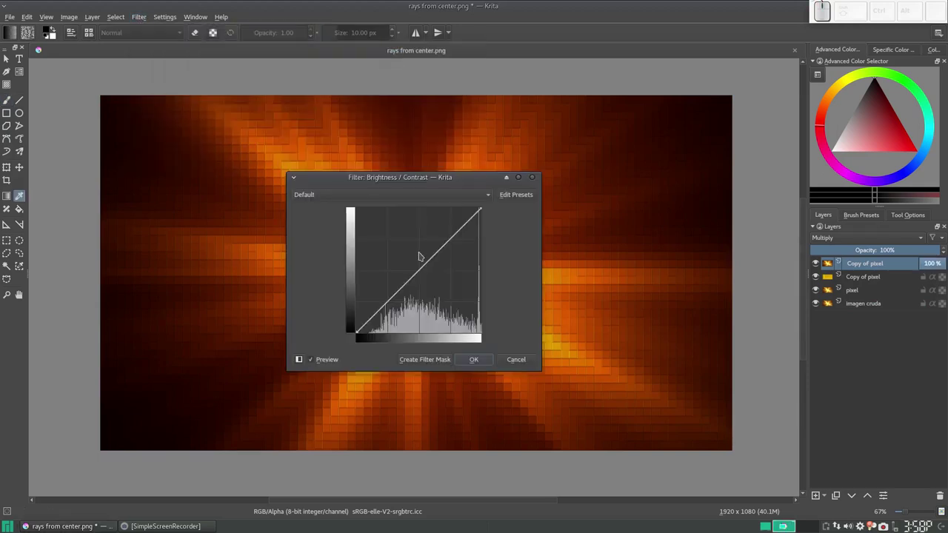
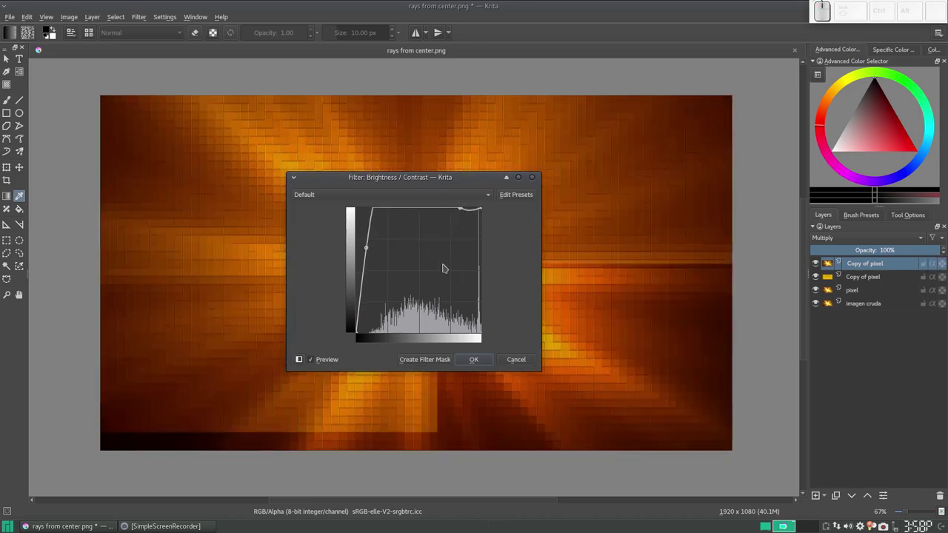
click(449, 186)
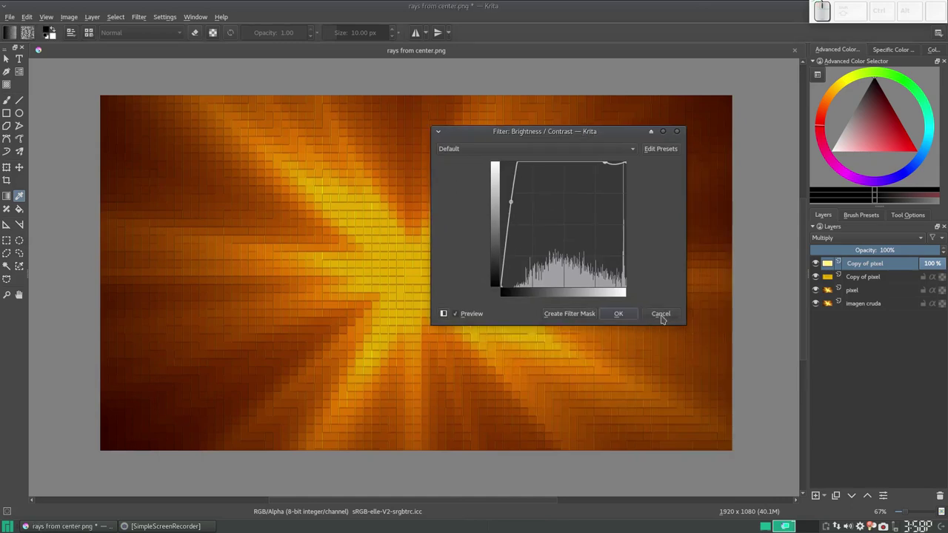
click(667, 321)
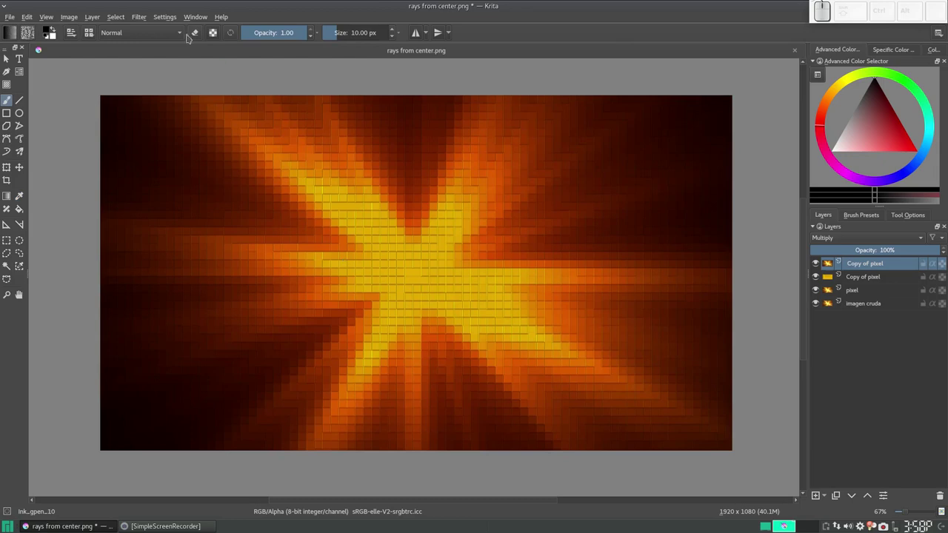
Apply a Levels filter with the white input point lowered to 187 to brighten the rays
click(164, 20)
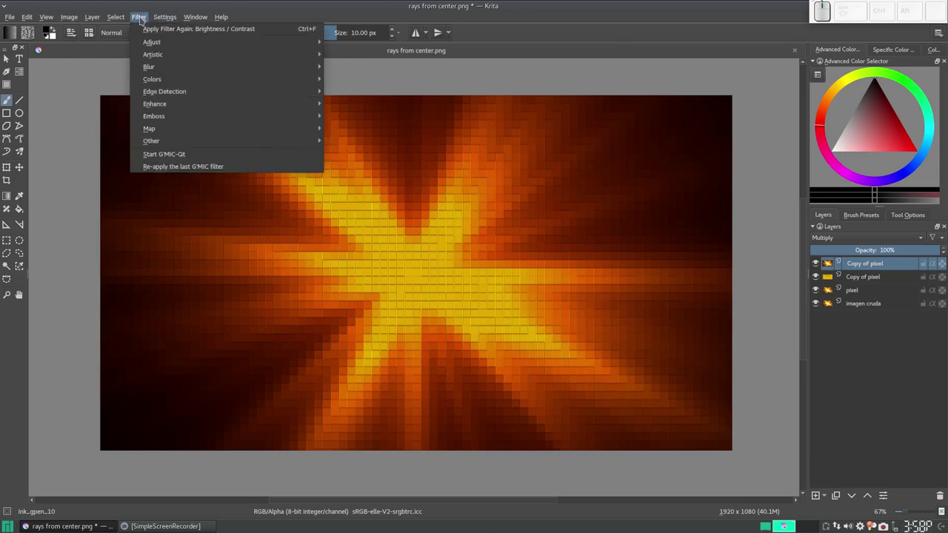
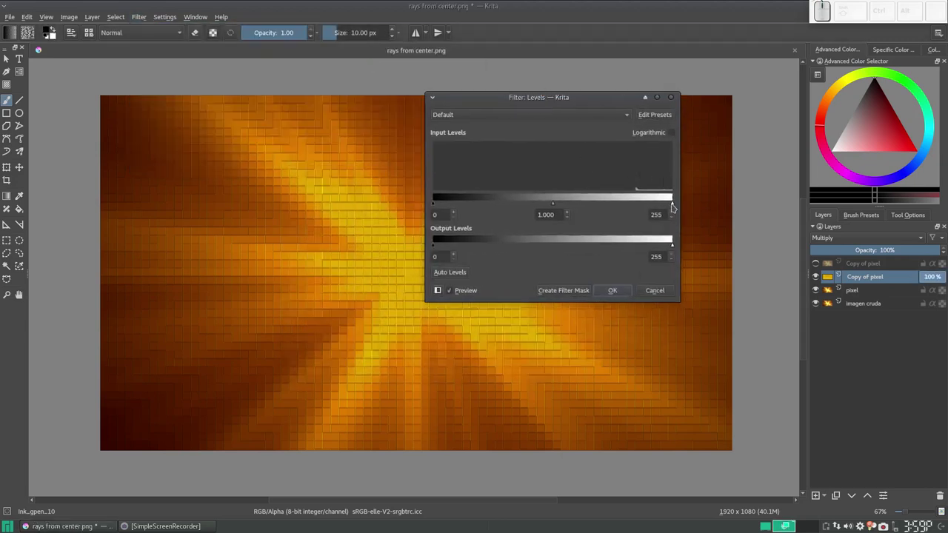
drag(678, 207, 612, 205)
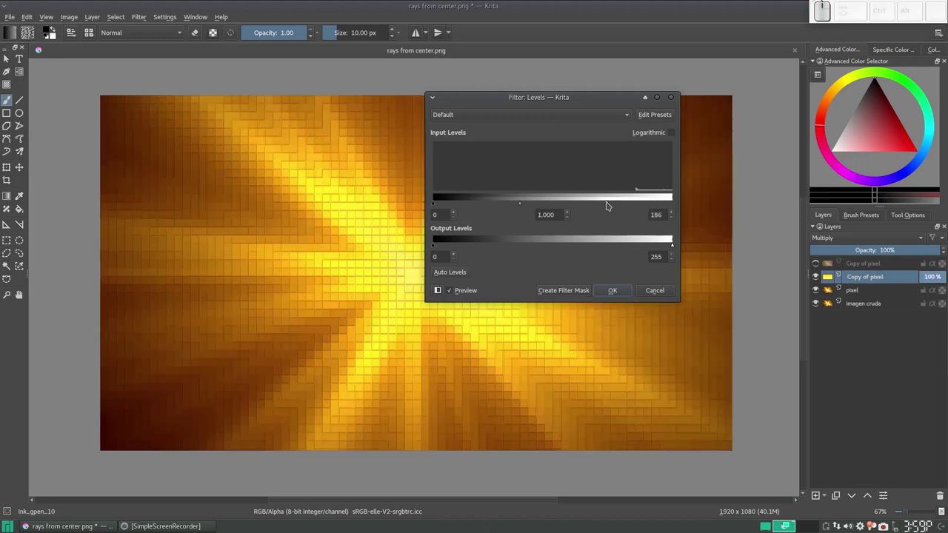
drag(612, 205, 585, 205)
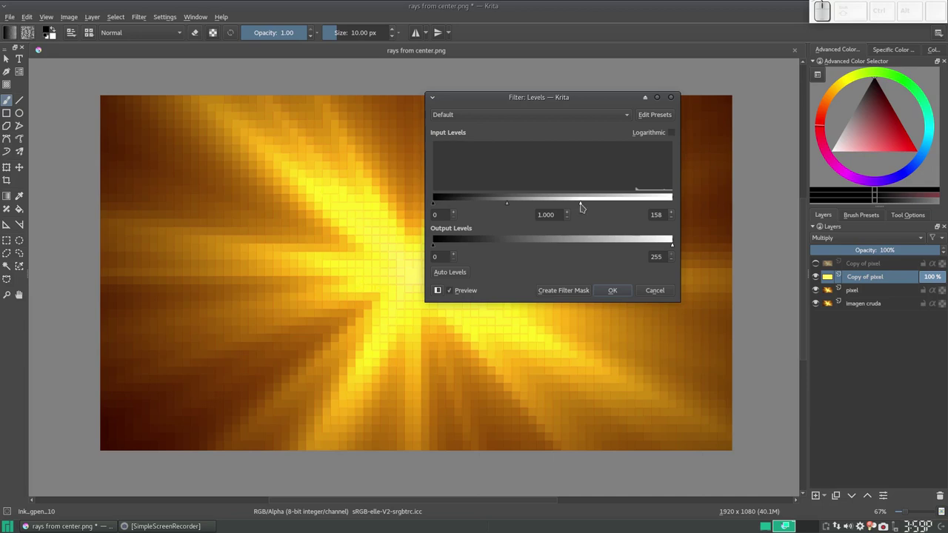
drag(587, 207, 612, 207)
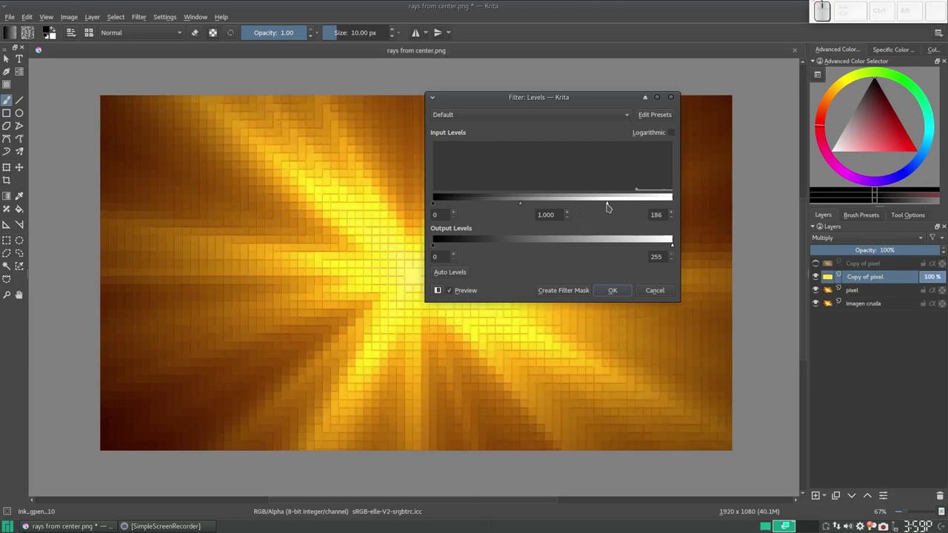
click(611, 208)
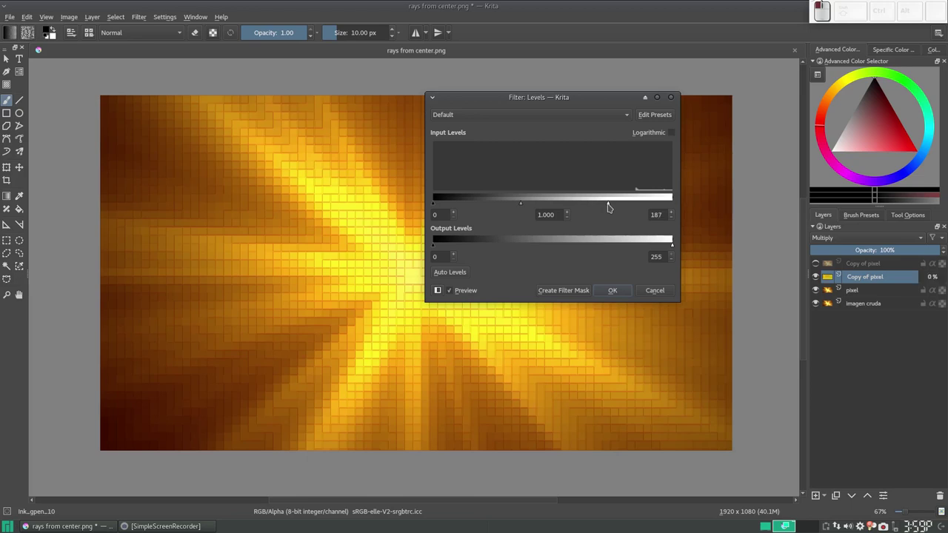
click(621, 290)
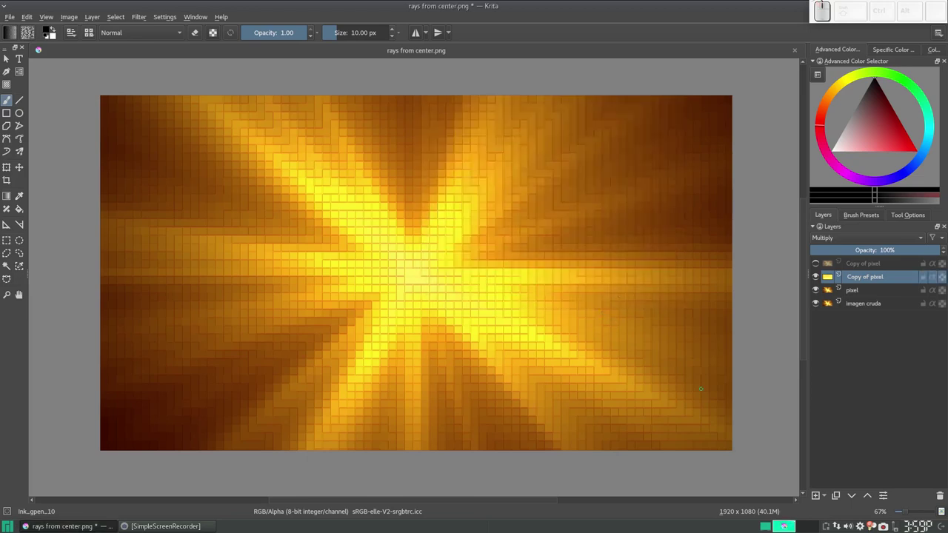
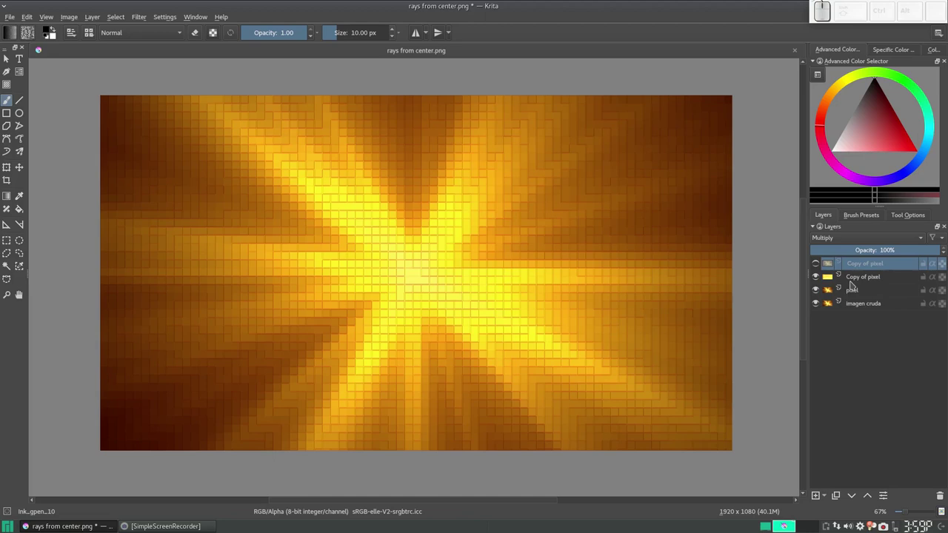
click(820, 265)
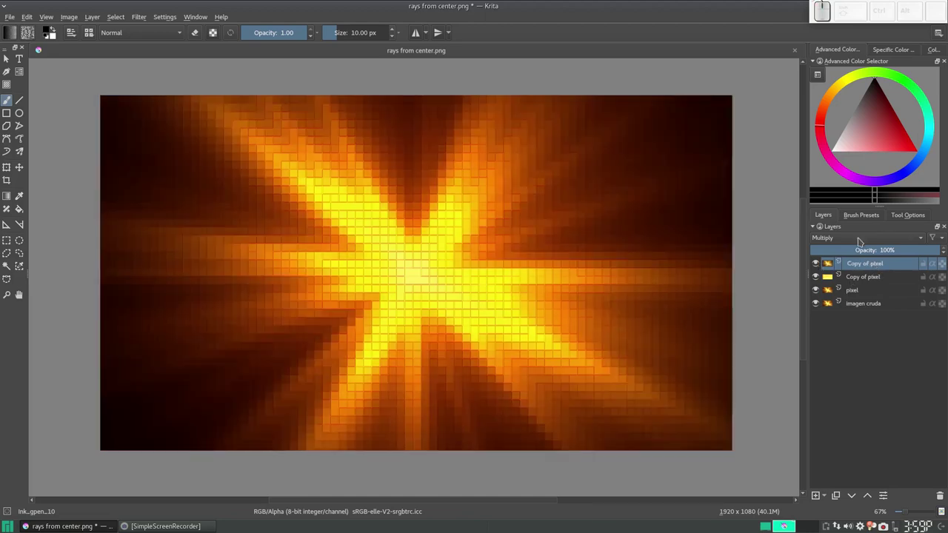
click(862, 240)
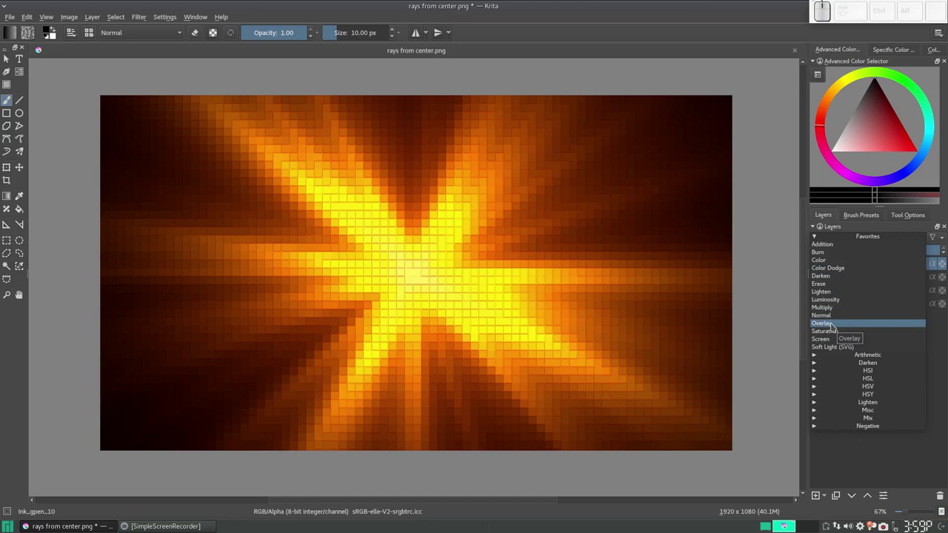
click(837, 327)
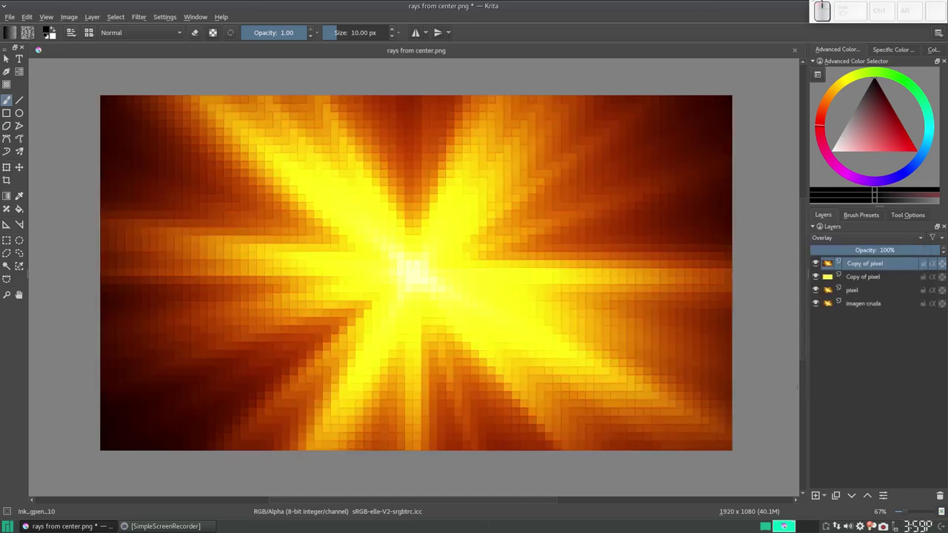
click(851, 239)
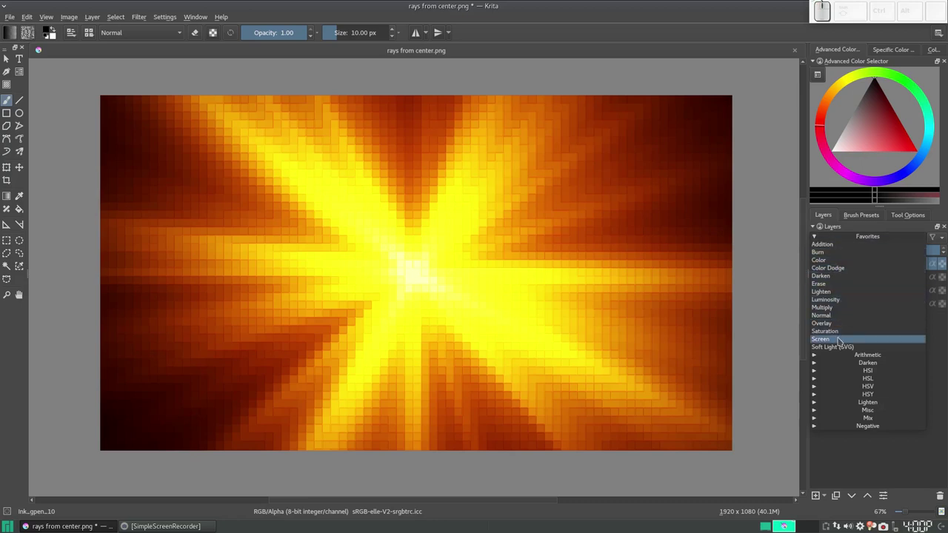
click(843, 342)
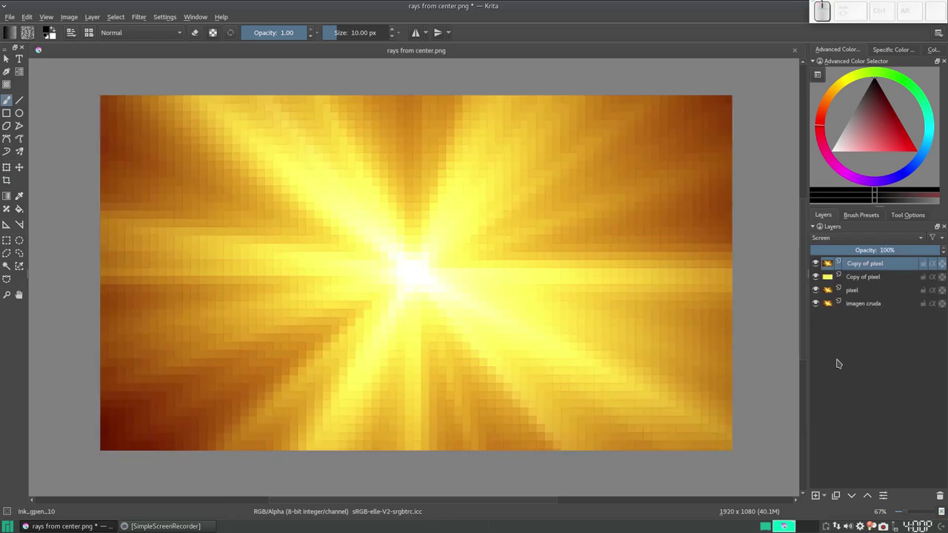
click(849, 242)
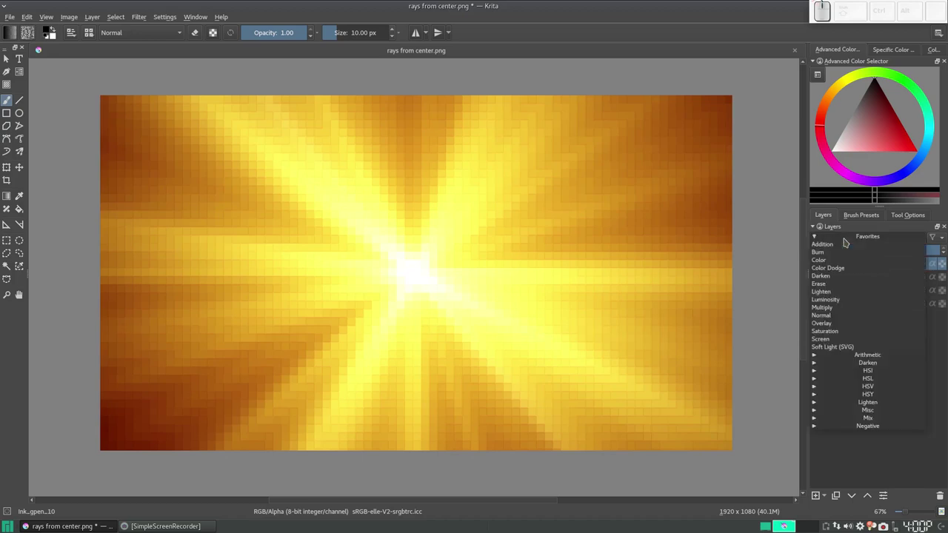
click(847, 256)
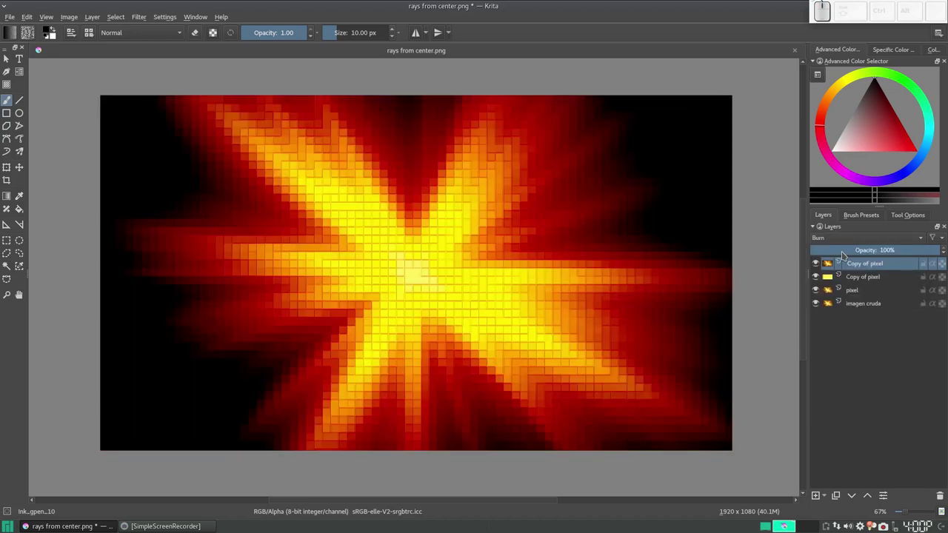
click(846, 238)
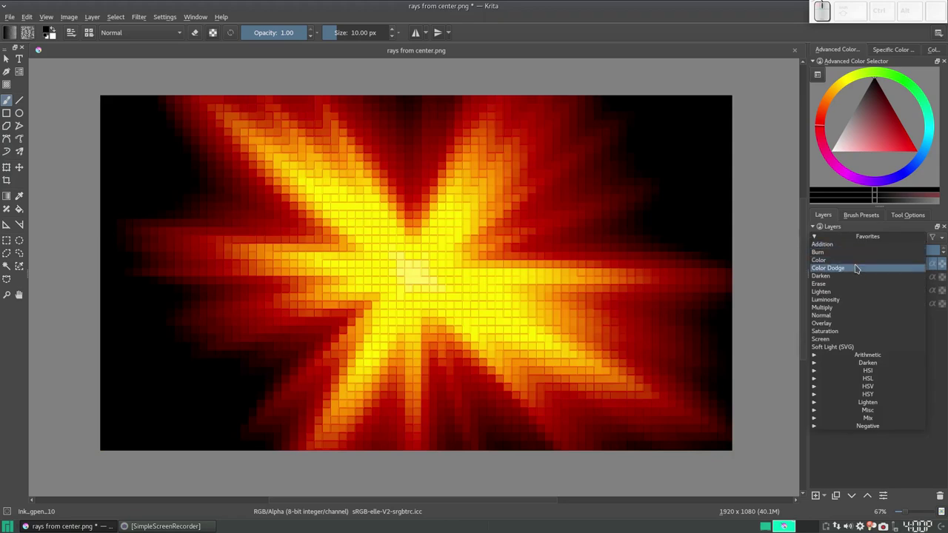
click(860, 268)
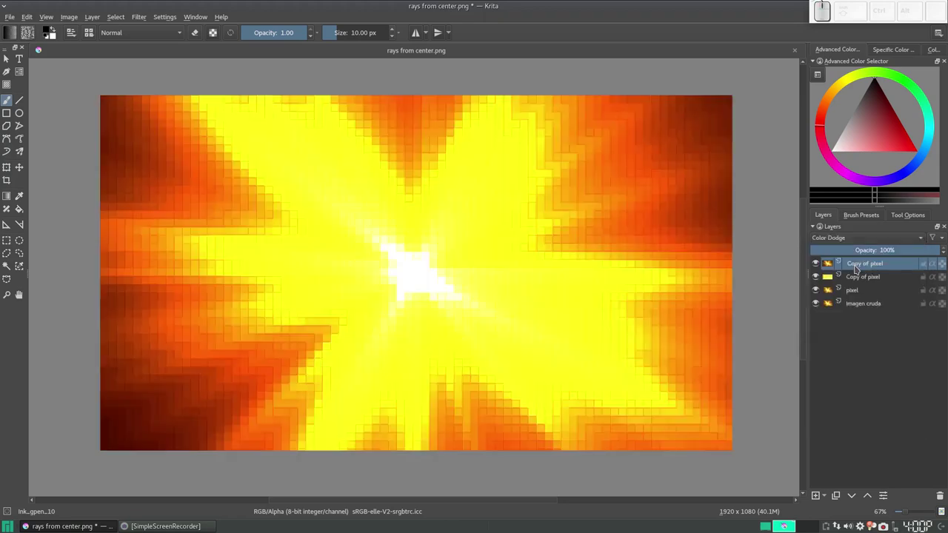
click(847, 241)
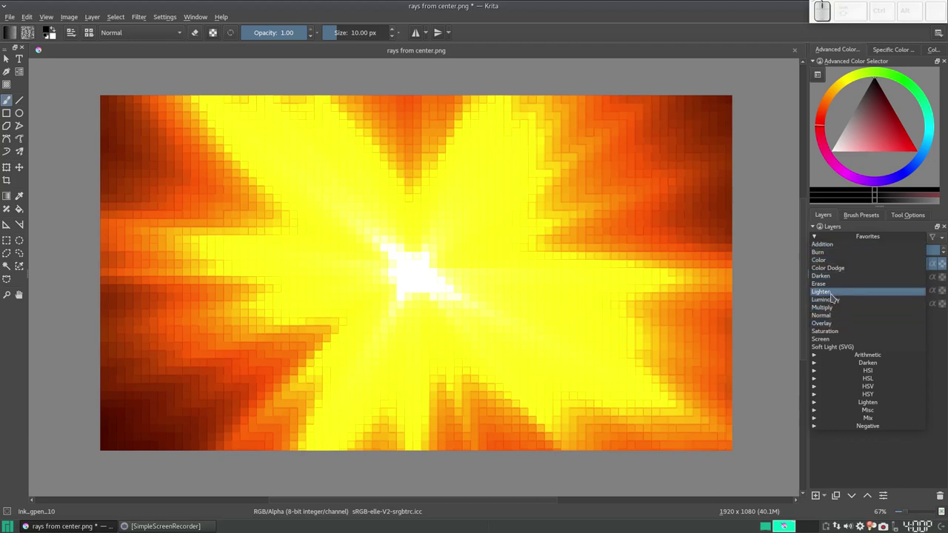
click(837, 295)
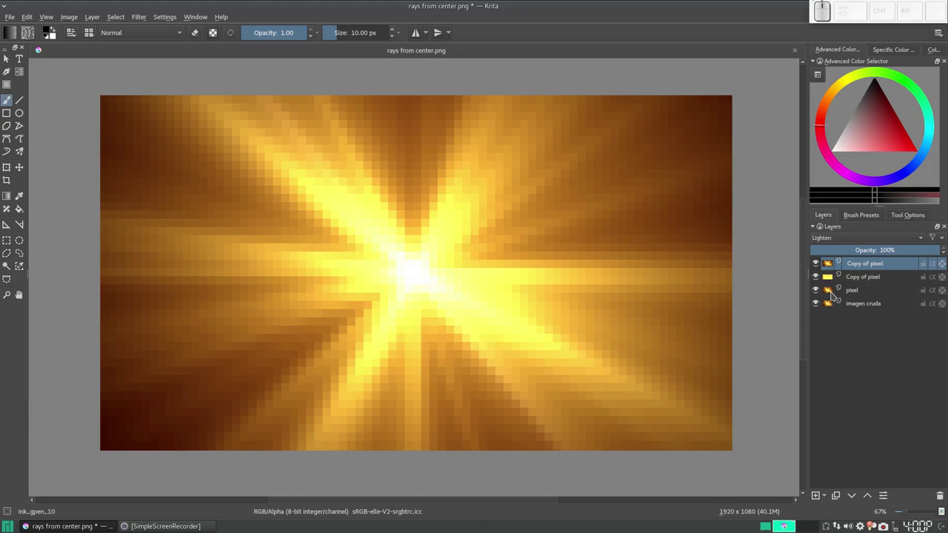
click(848, 243)
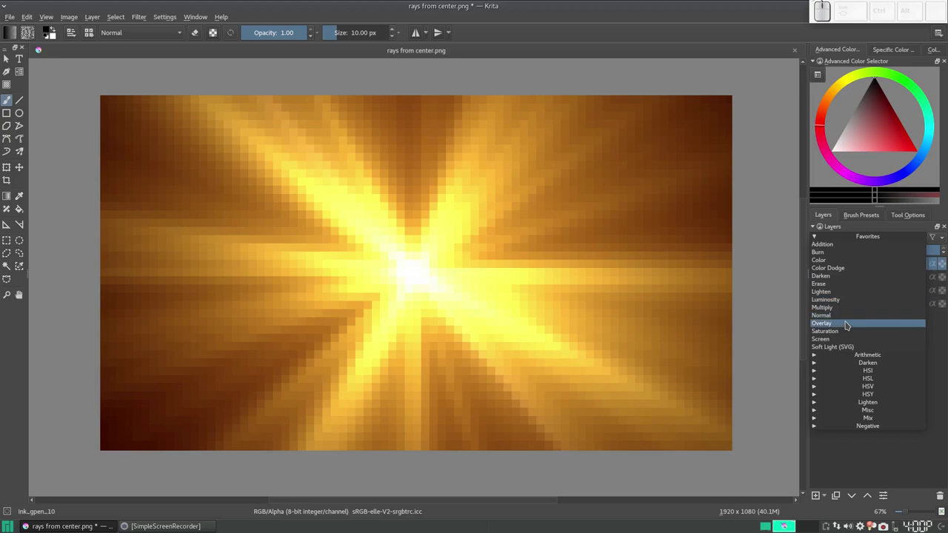
click(850, 342)
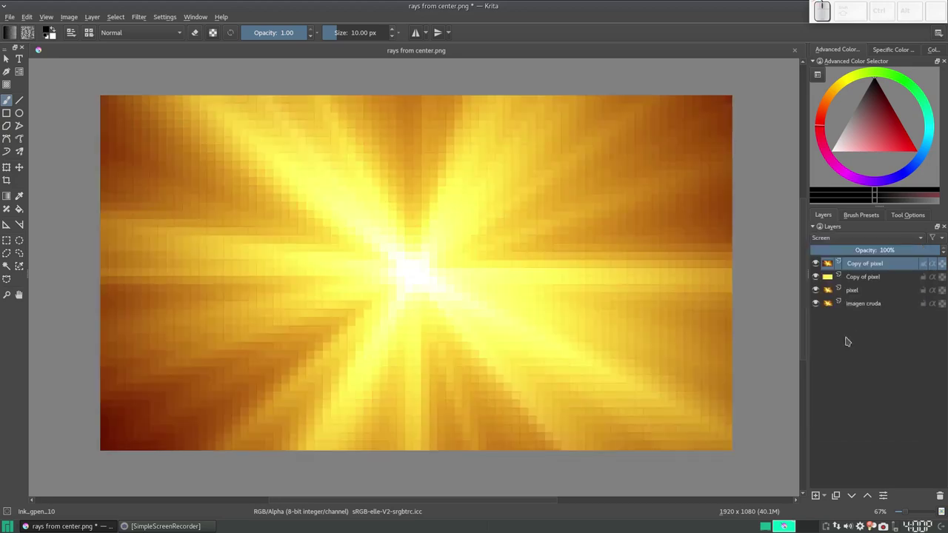
click(891, 267)
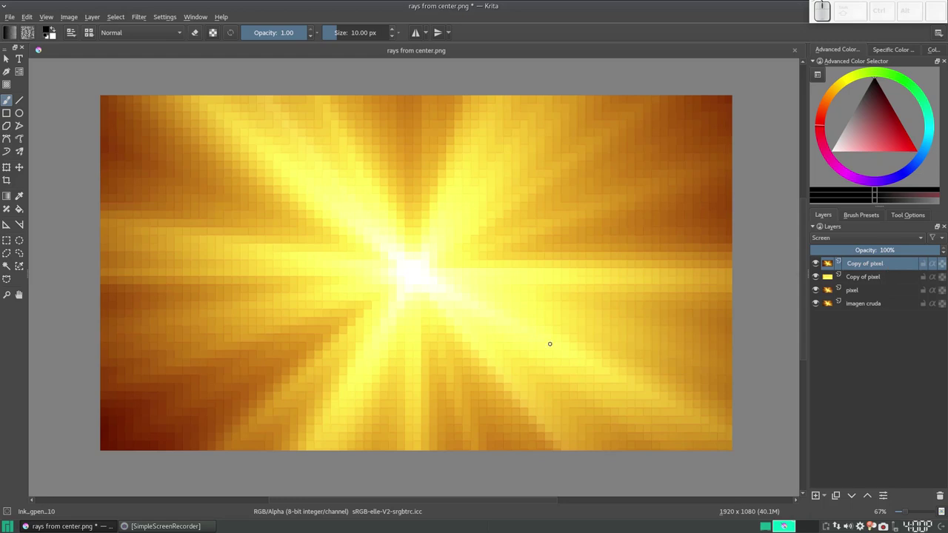
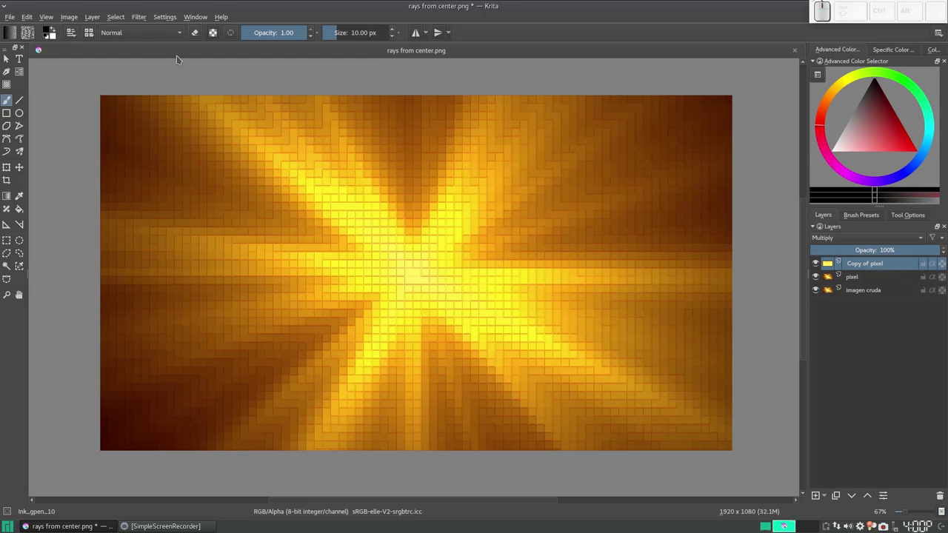
key(ctrl+l)
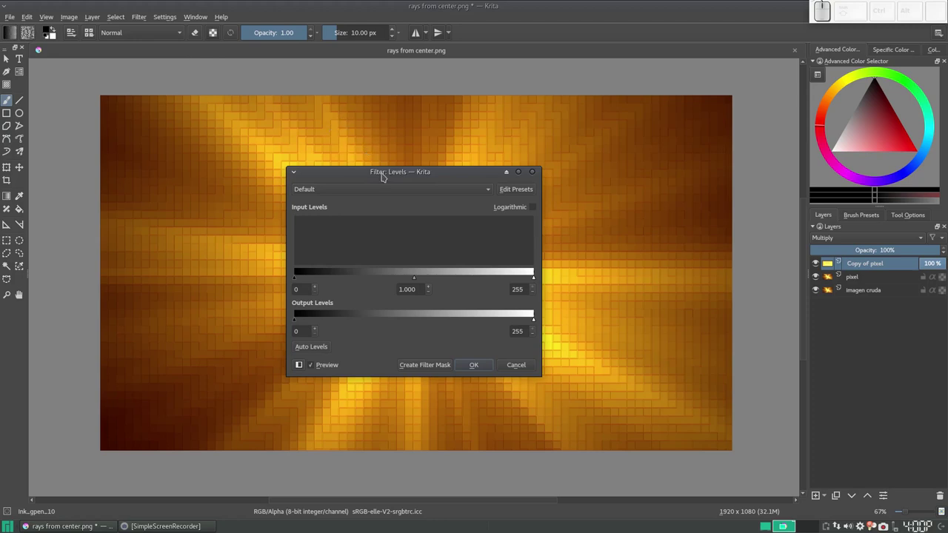
drag(387, 177, 606, 195)
drag(666, 201, 578, 198)
click(577, 197)
drag(584, 198, 594, 200)
click(596, 200)
click(606, 201)
click(610, 202)
drag(605, 200, 636, 203)
click(608, 286)
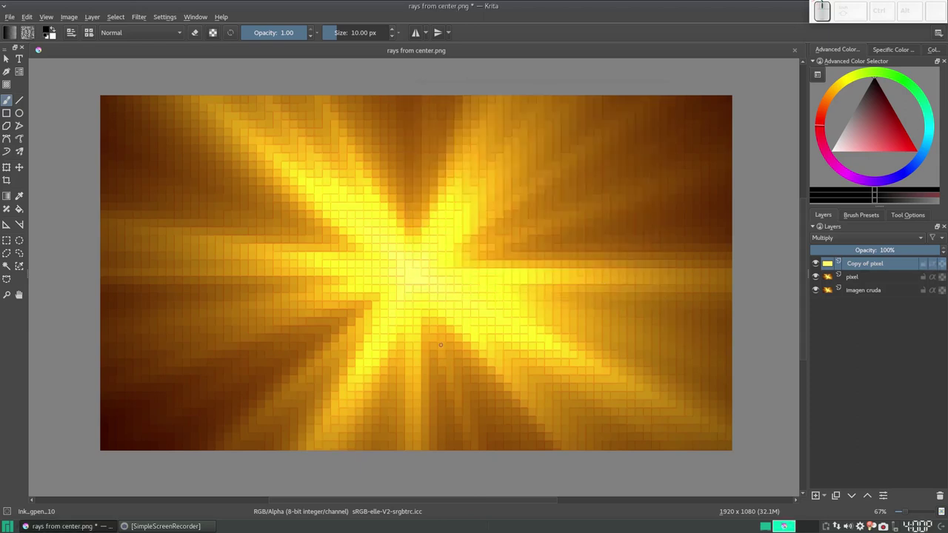